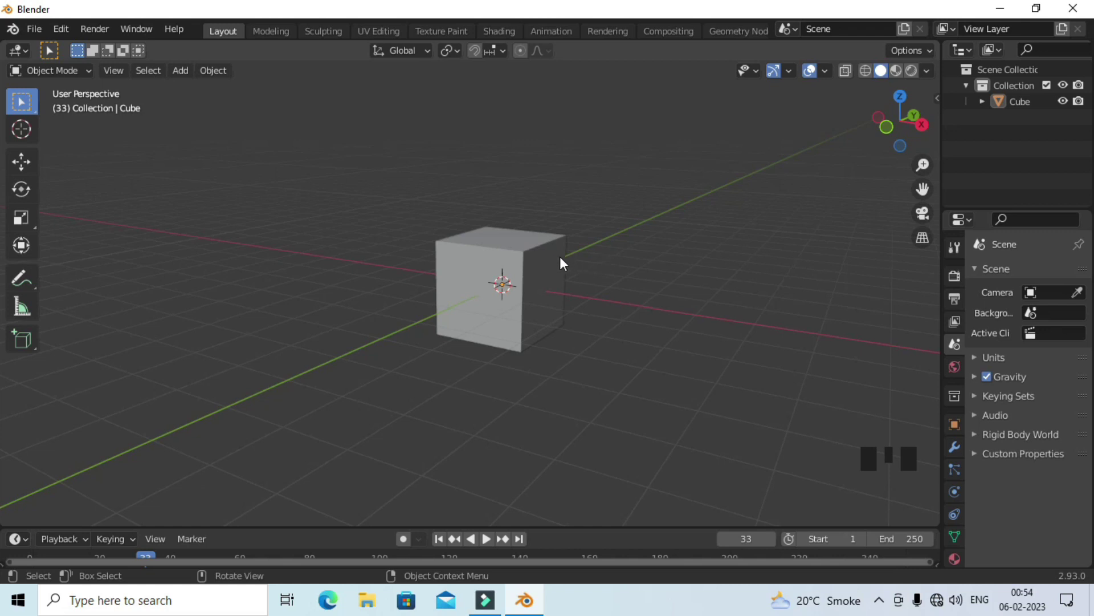
- Select the default cube and enter Edit Mode on its mesh
click(558, 262)
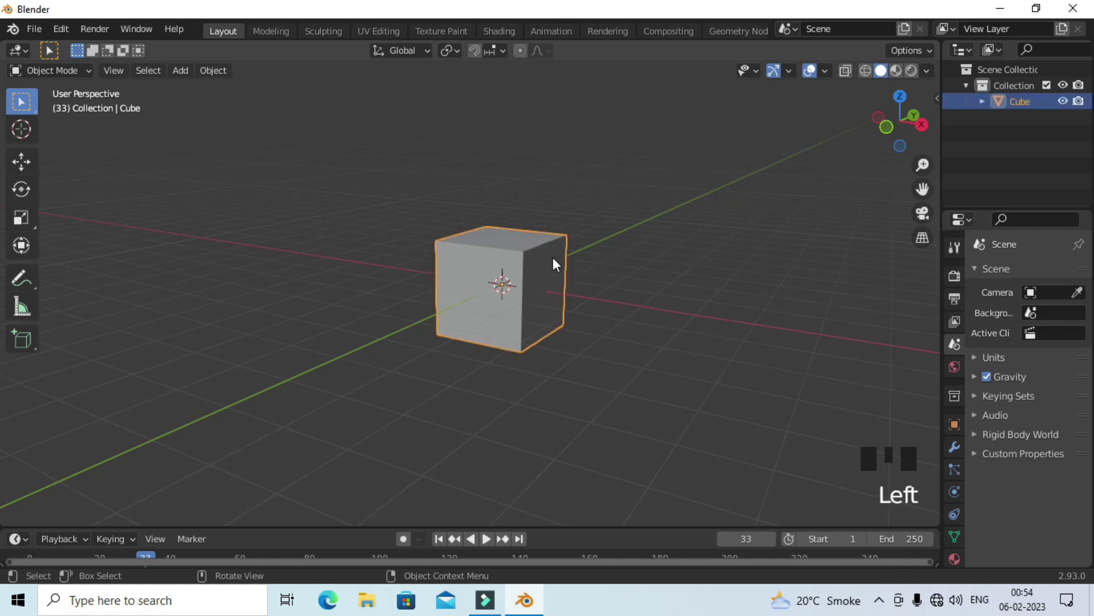
key(Tab)
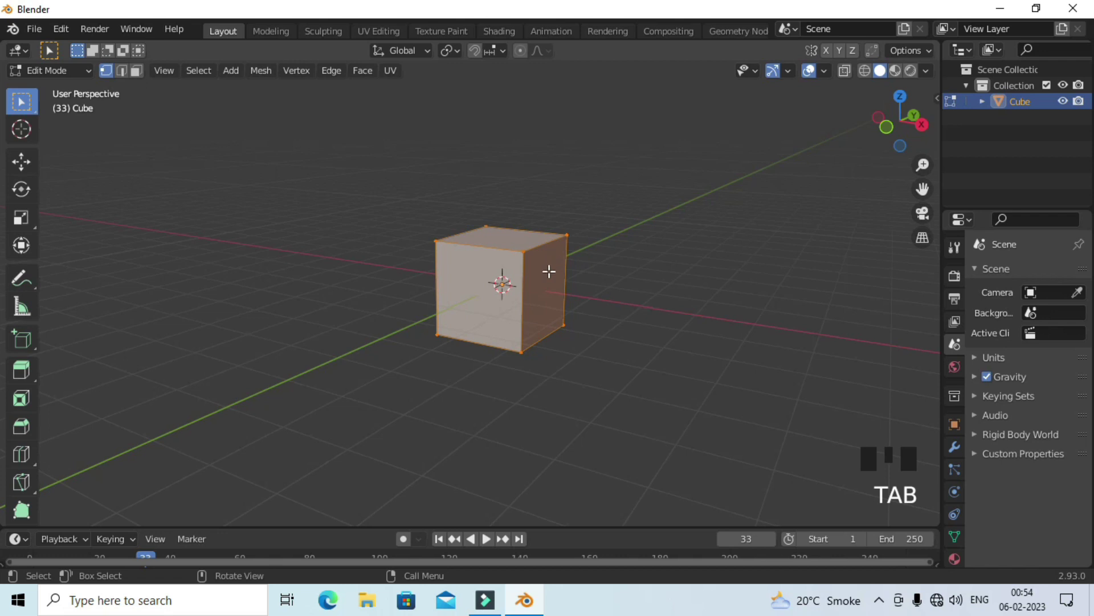
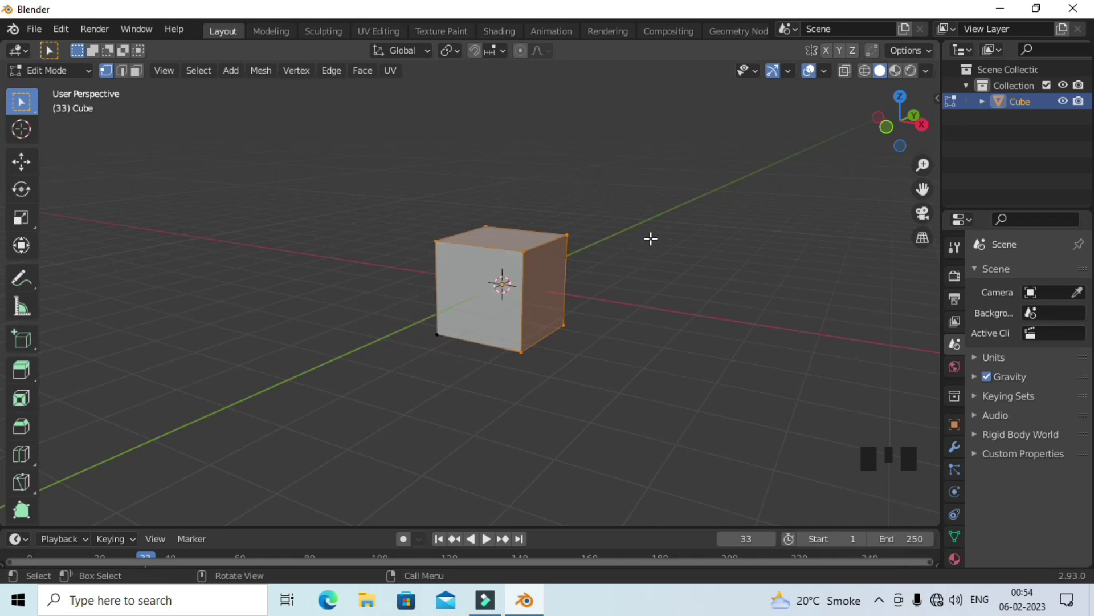
- Bring up the delete options for the cube's selected geometry
key(Delete)
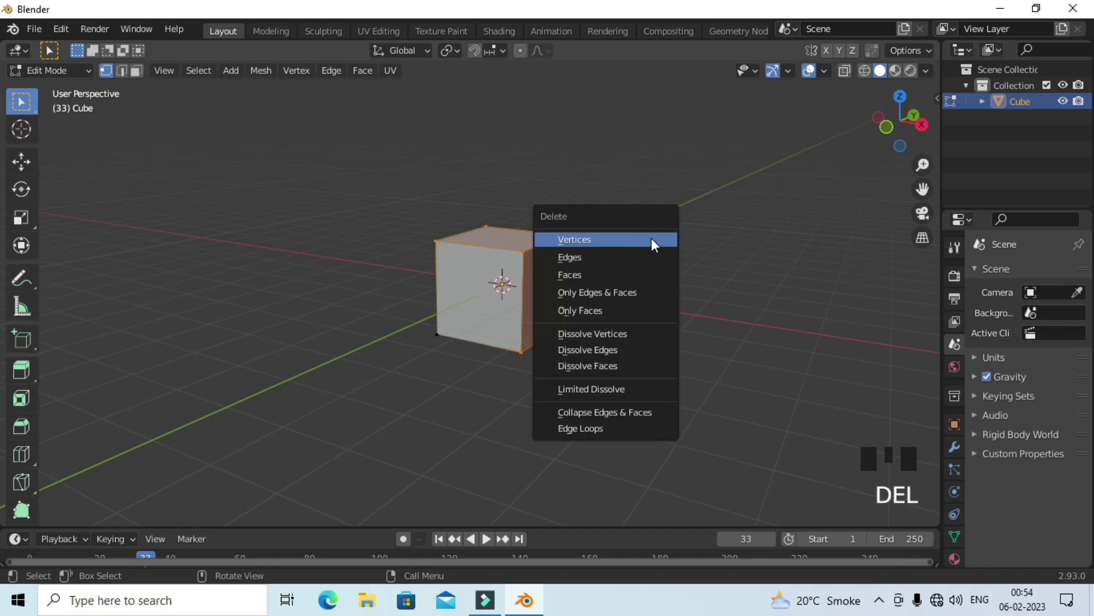
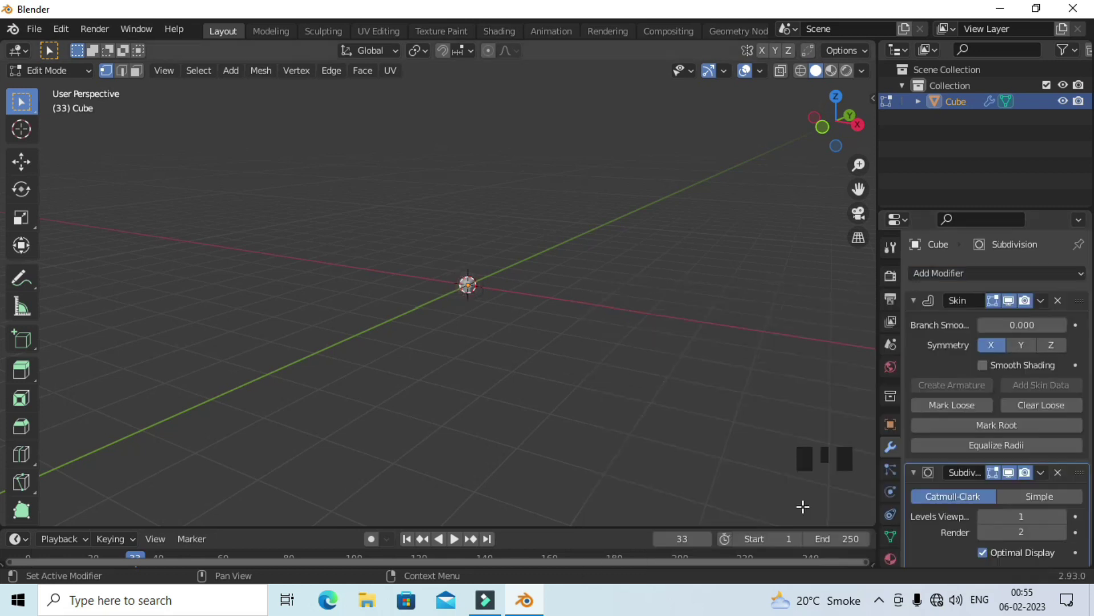
- Extrude the skinned vertex upward along Z into a tall rounded trunk
scroll(down, 3)
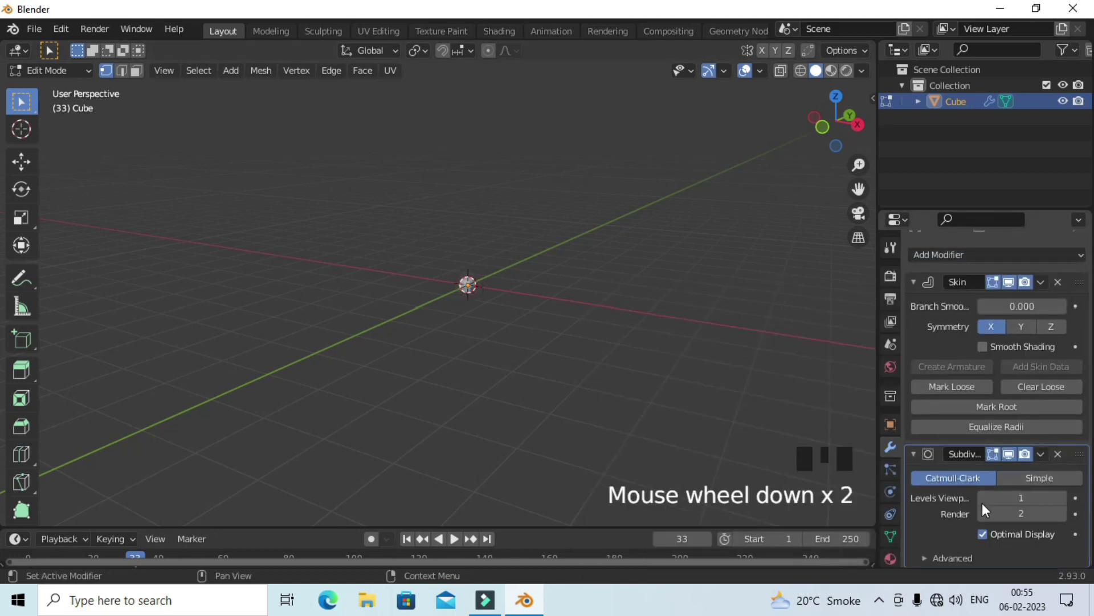
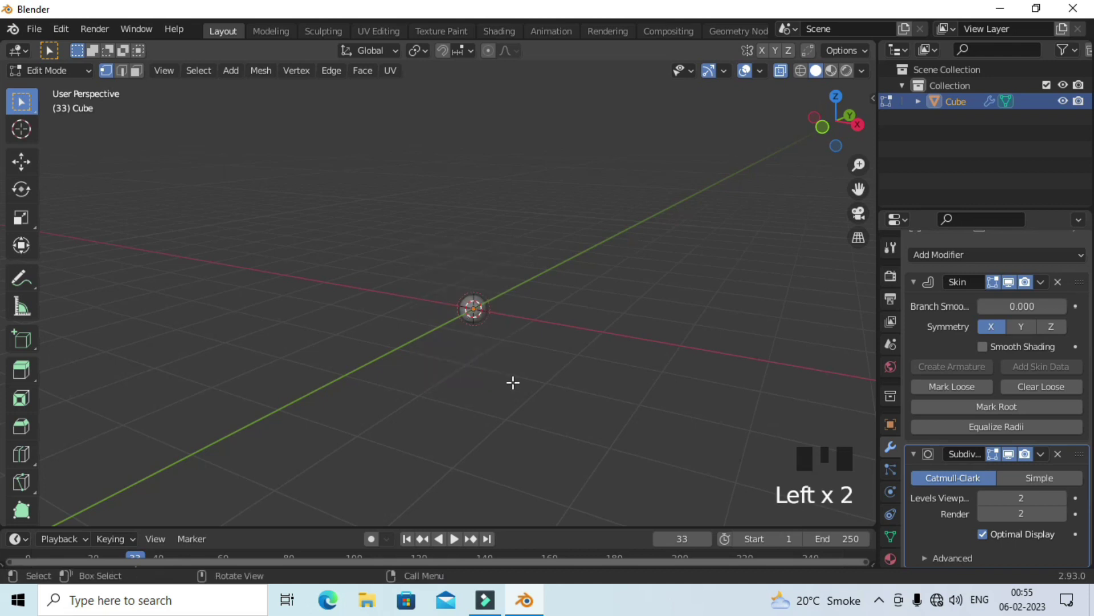
key(e)
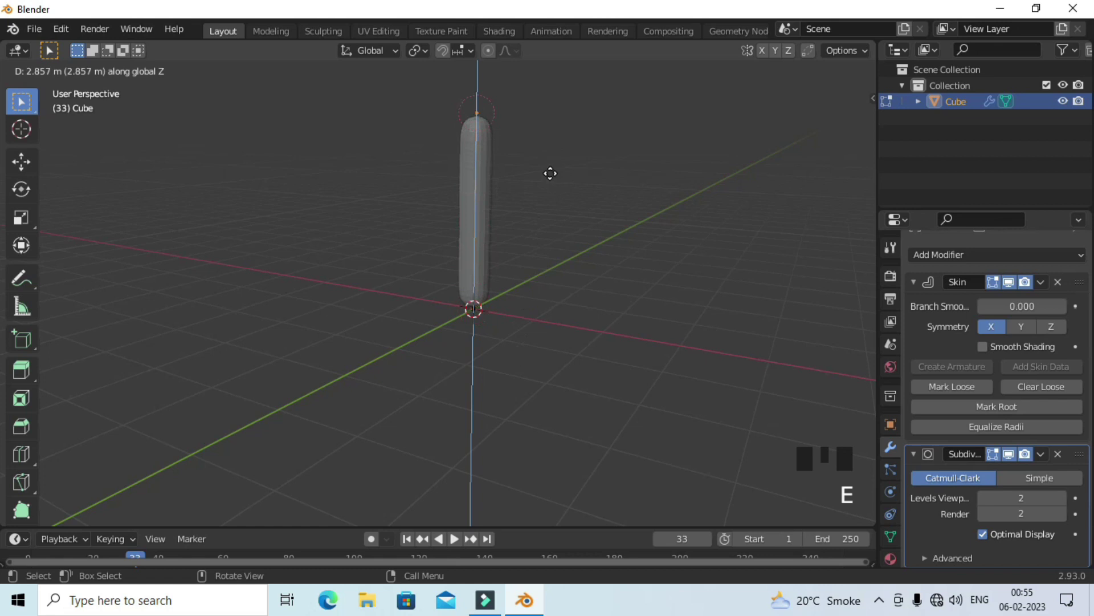
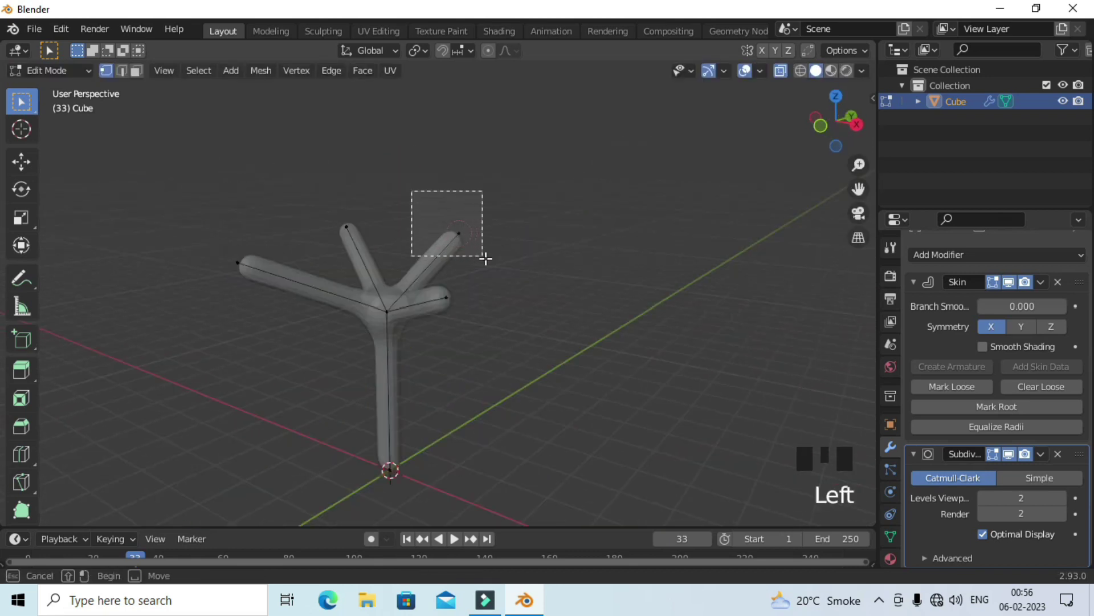
- Extrude the branch tips further upward and Skin Resize them thinner
key(e)
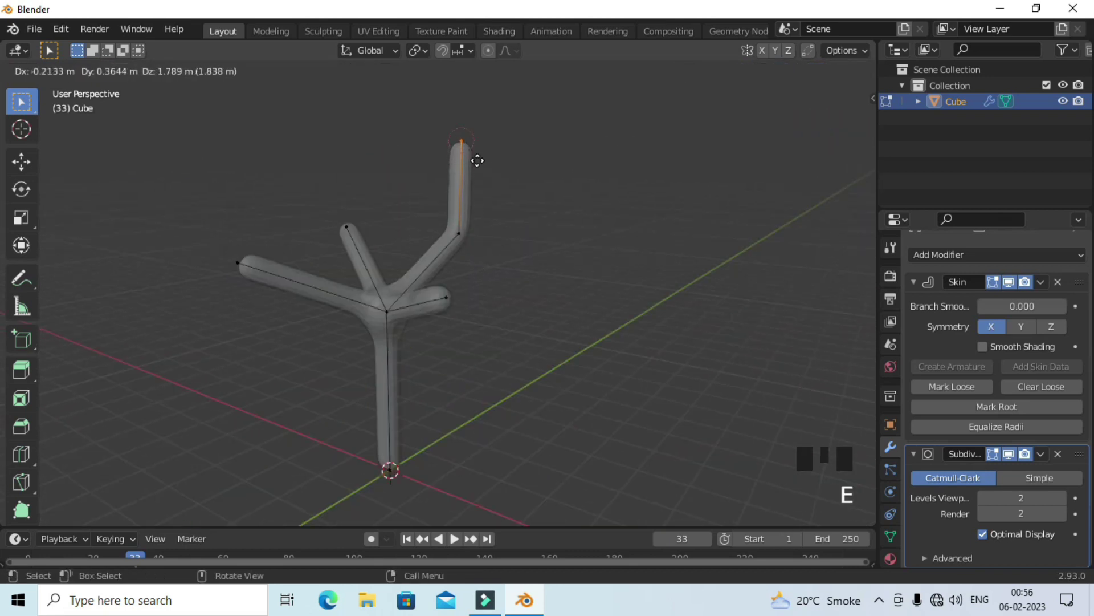
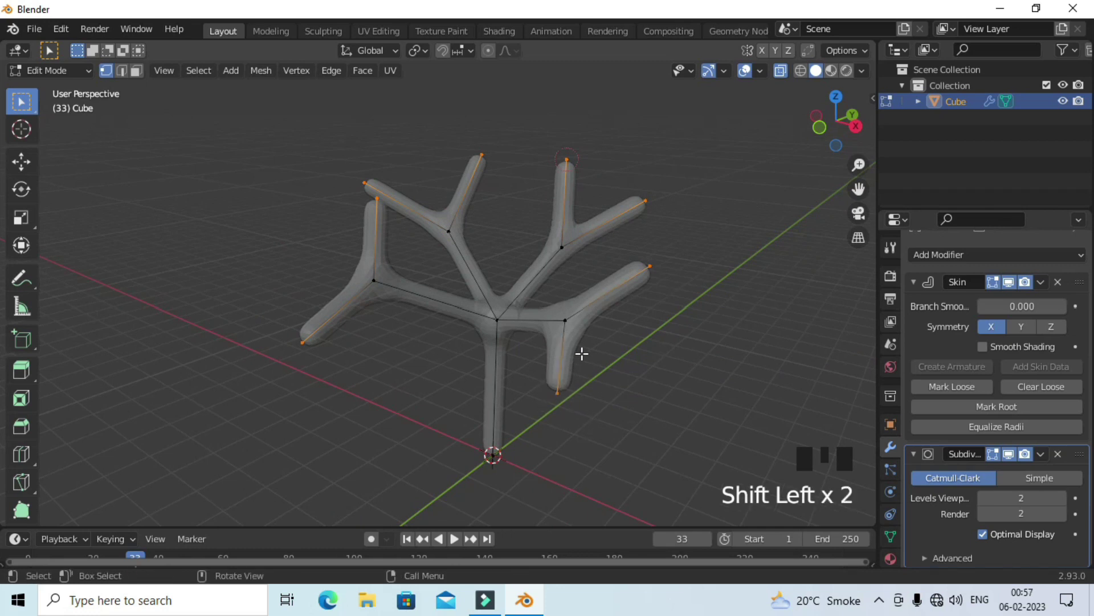
key(ctrl+a)
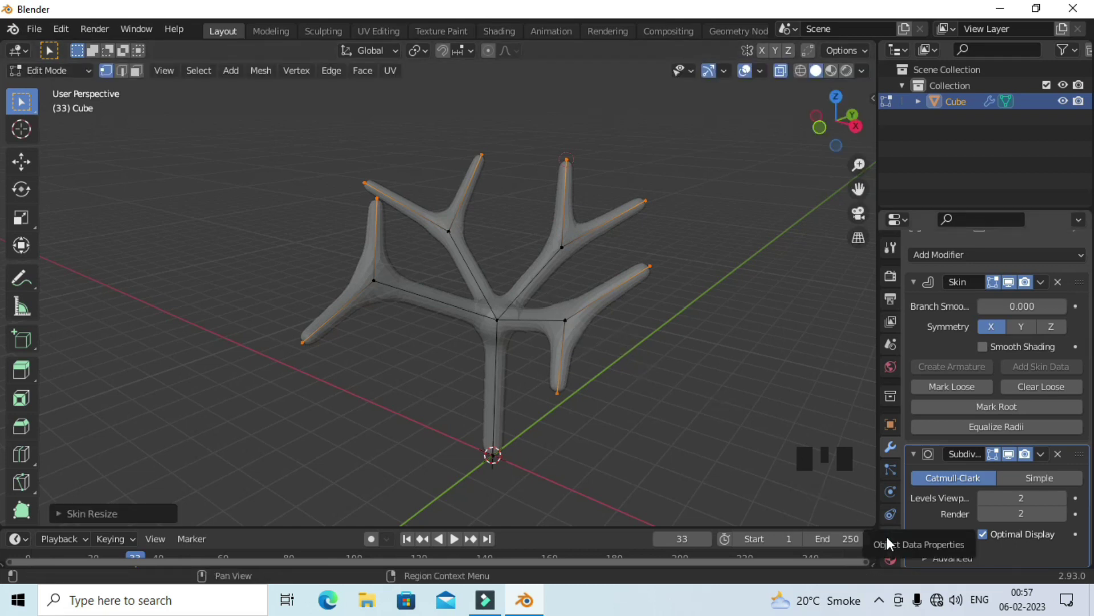
- Show the tree mesh's Object Data Properties for adding a vertex group
click(890, 539)
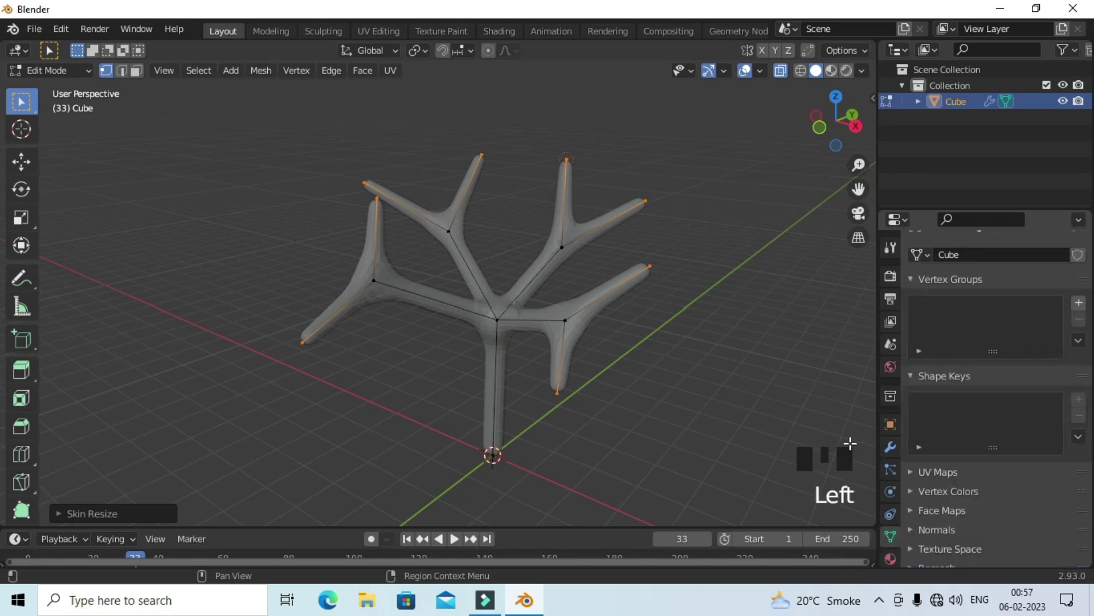
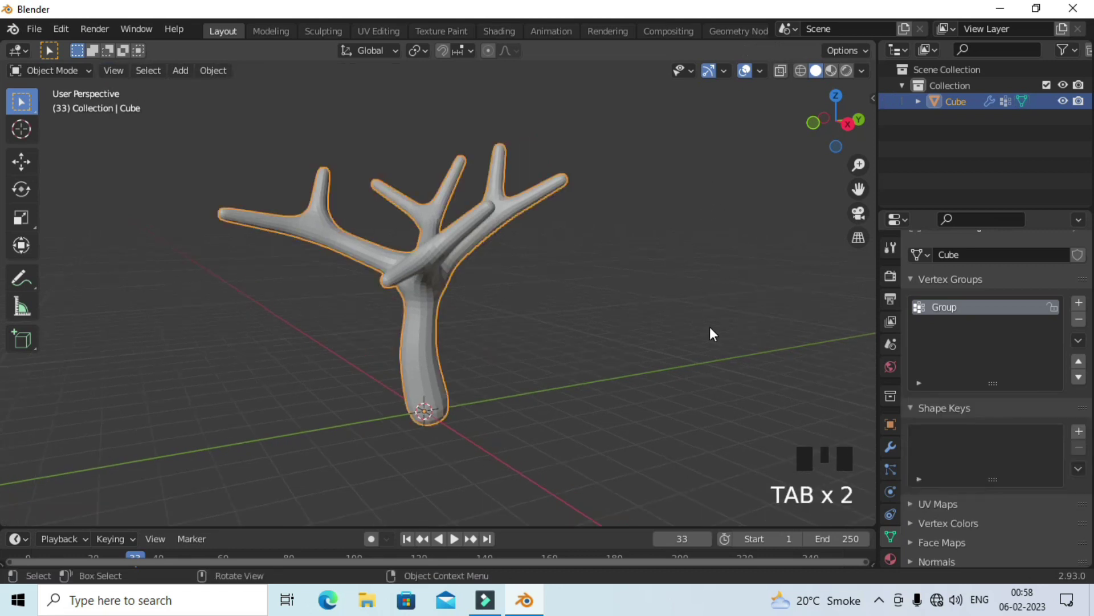
- View the new plane from top orthographic and scale it along X into a wide rectangle
key(g)
drag(621, 359, 192, 82)
drag(192, 82, 503, 276)
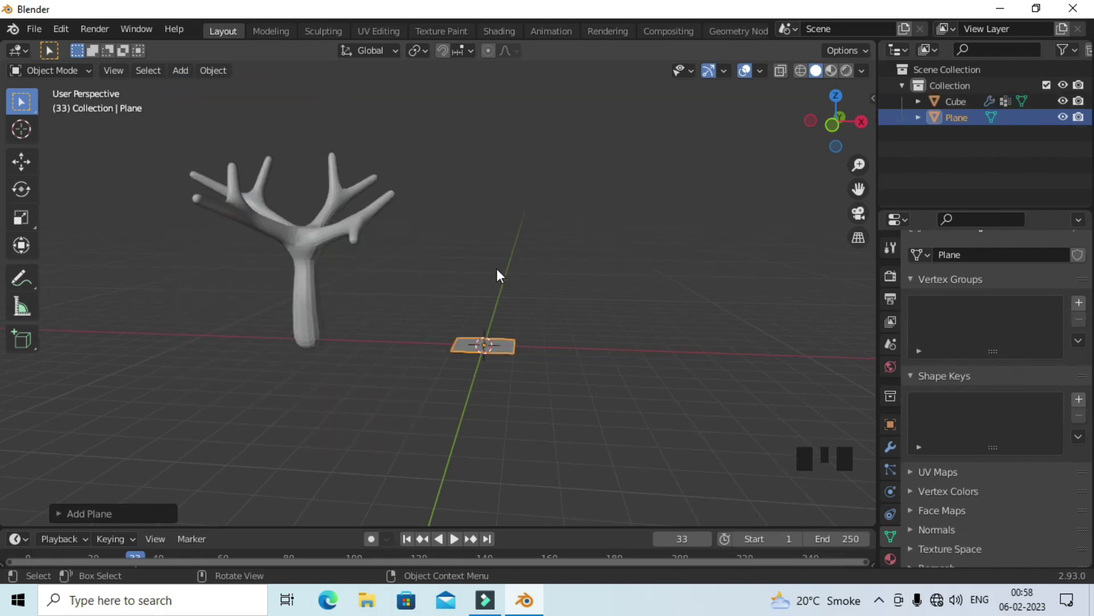
key(KP_7)
drag(556, 350, 586, 353)
key(s)
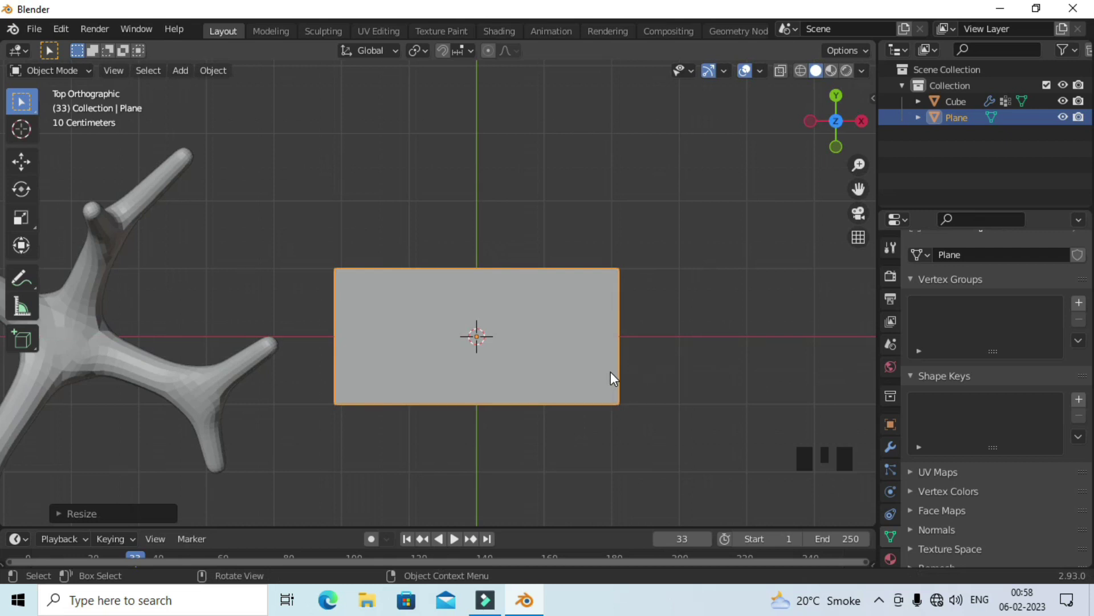
- Loop-cut the plane, spread the middle edges and pull both ends' corners inward to taper them
key(Tab)
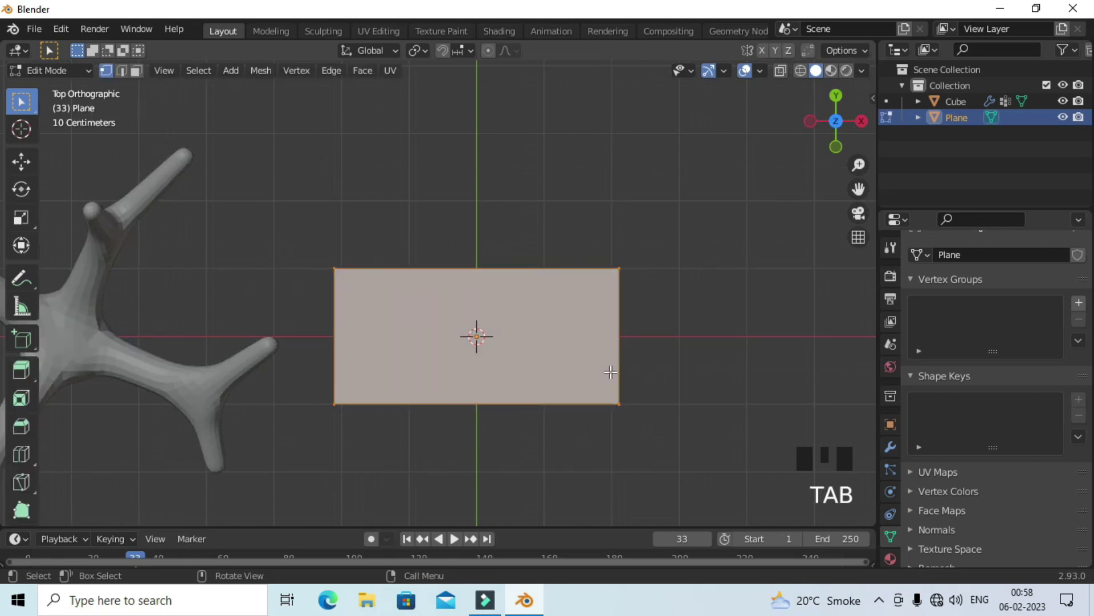
key(ctrl+r)
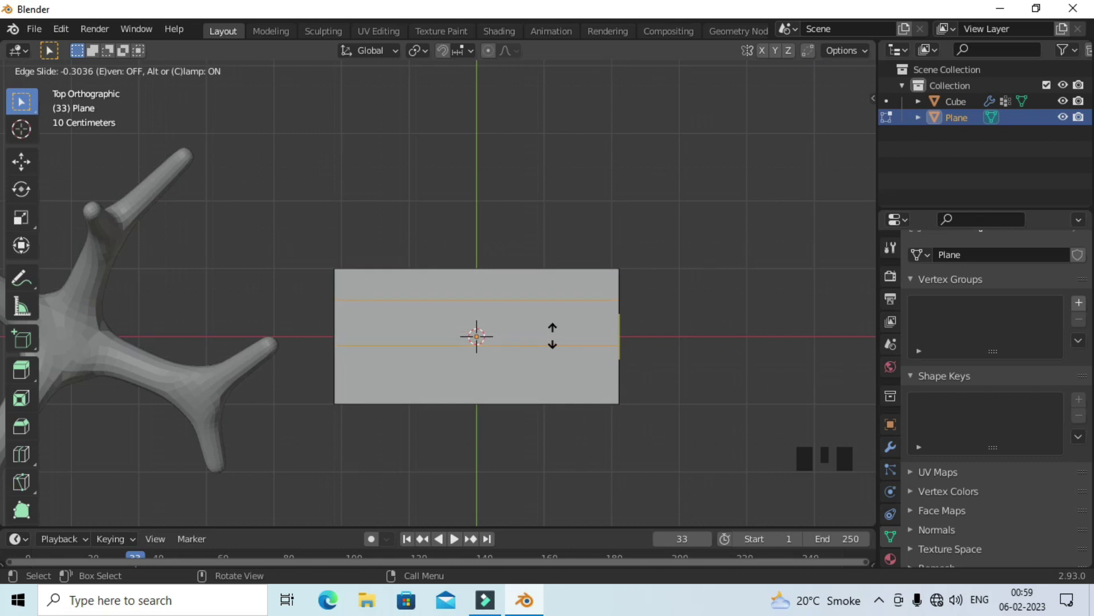
key(s)
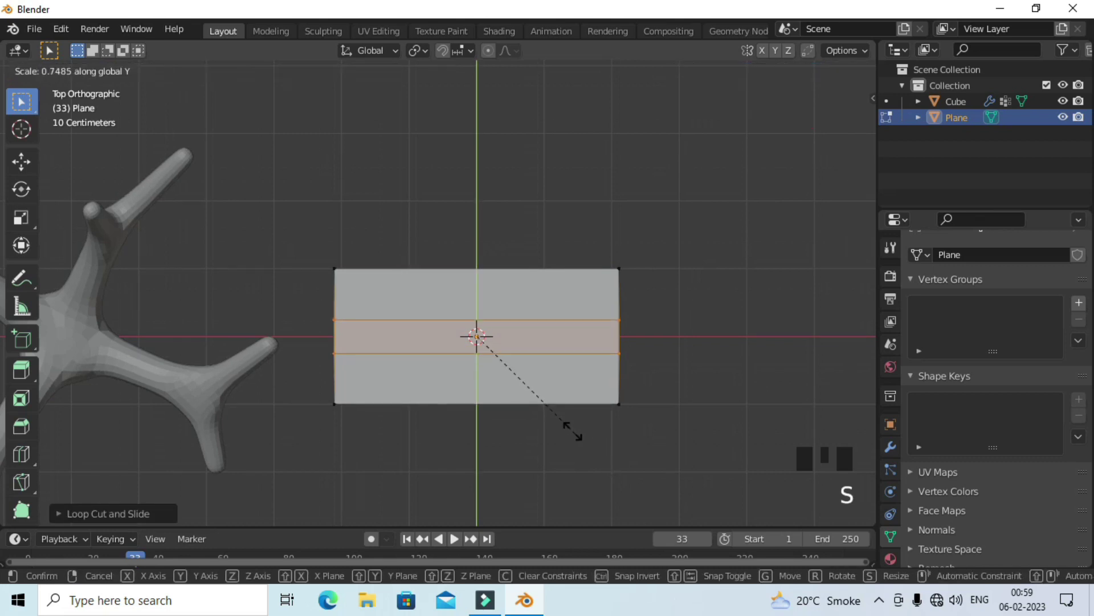
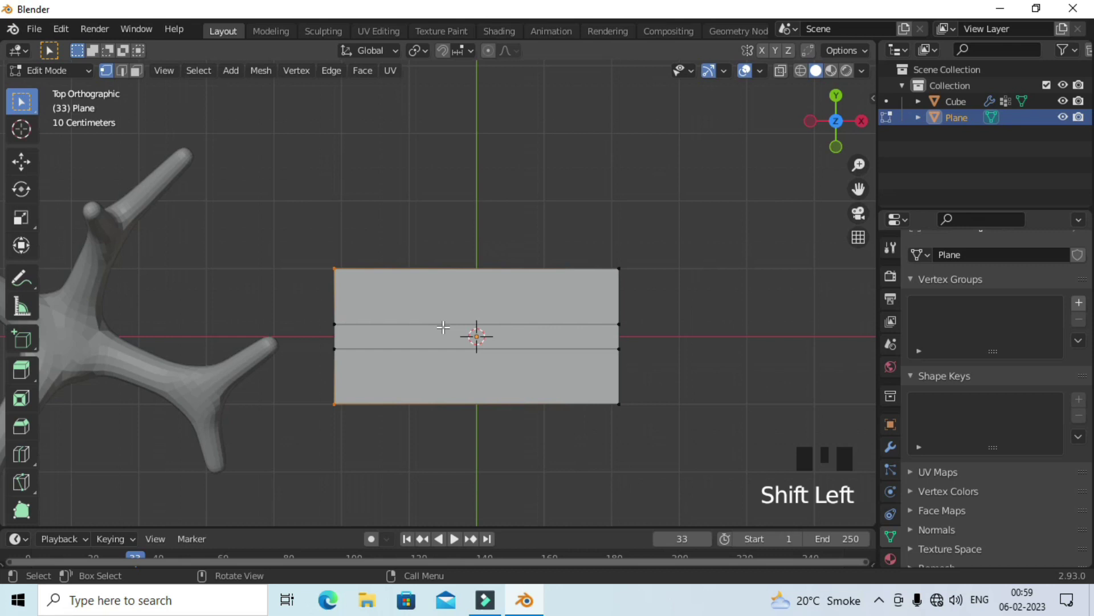
key(g)
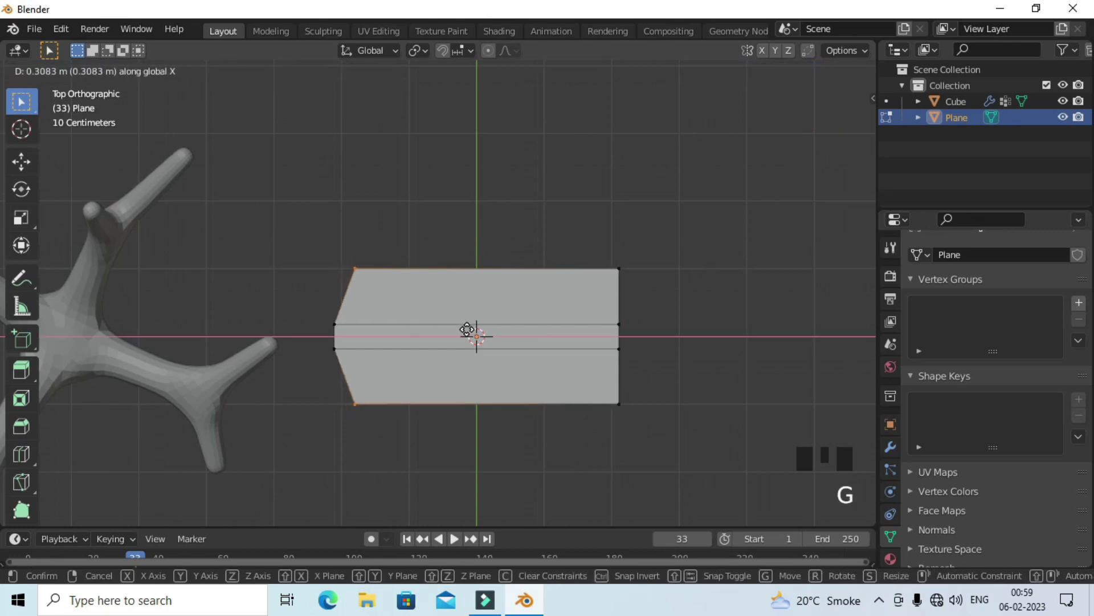
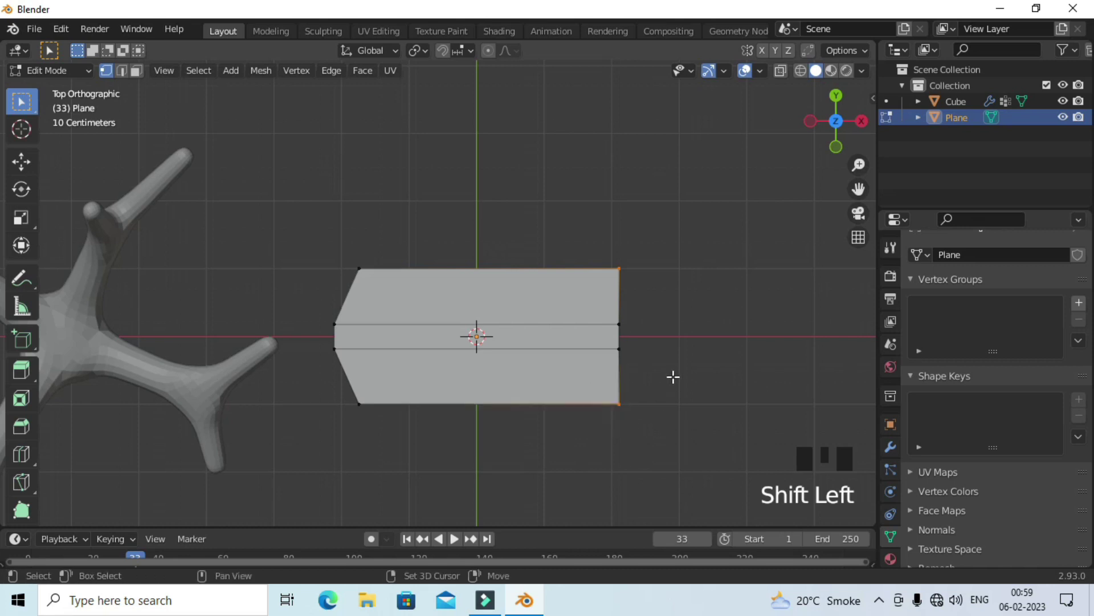
key(g)
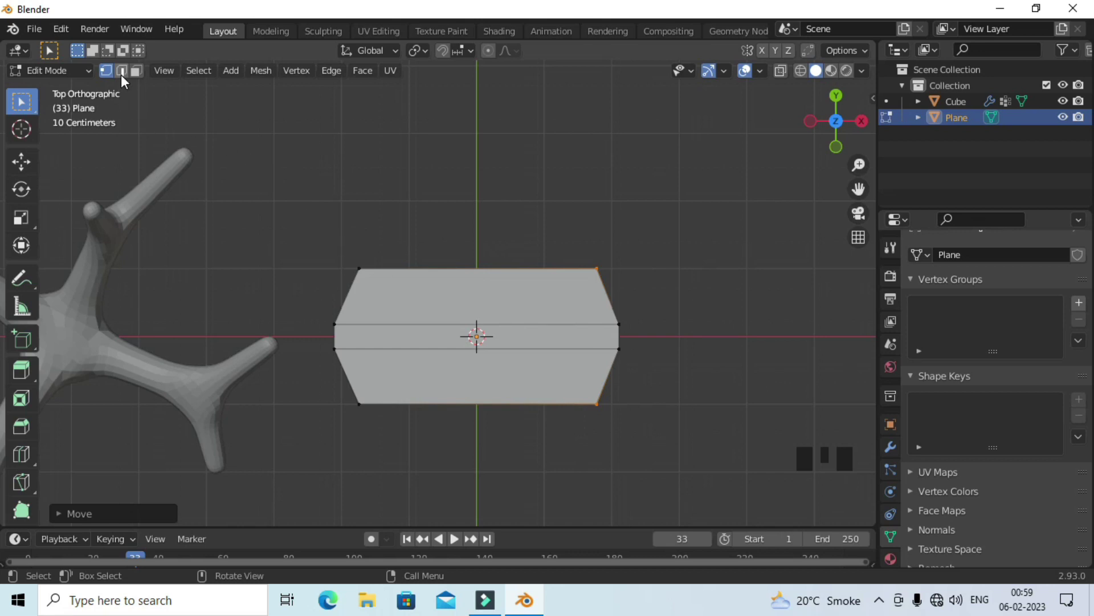
- Push the right middle edge out into a point and extrude the leaf faces slightly along normals
click(128, 83)
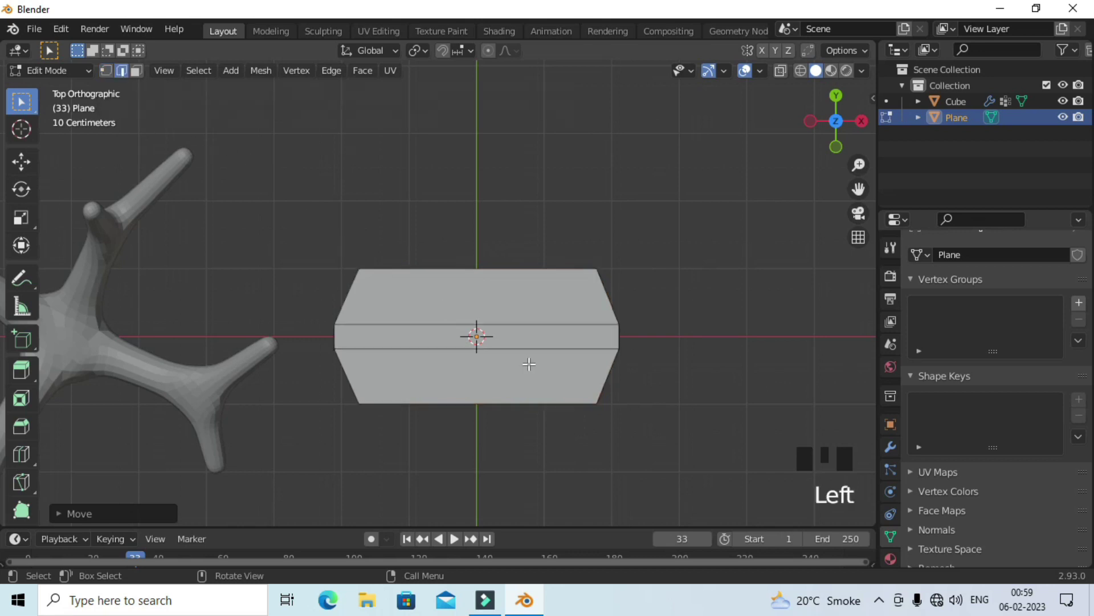
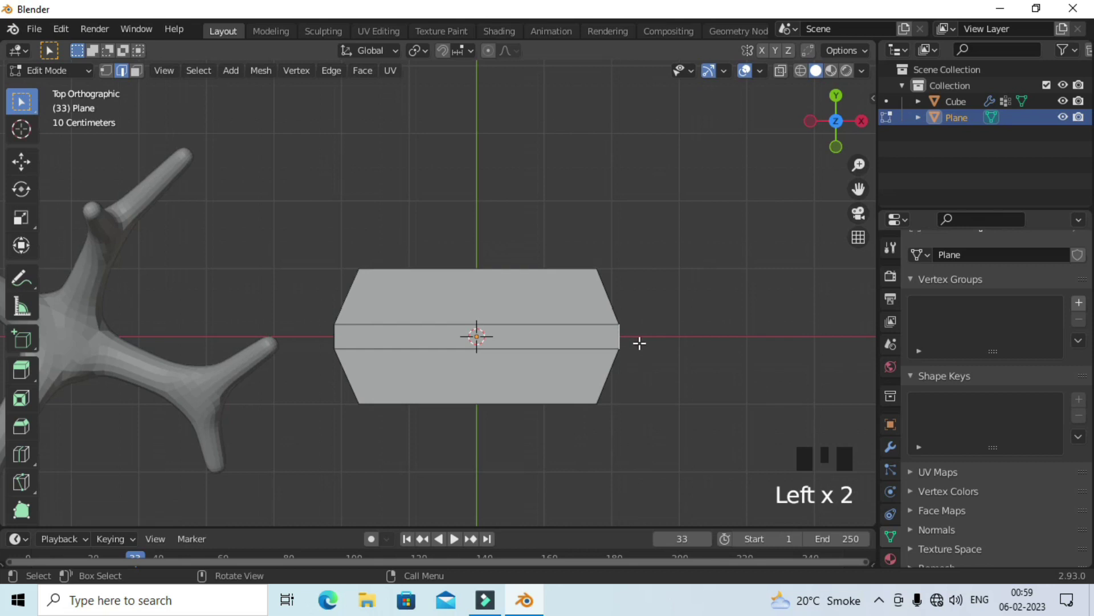
key(g)
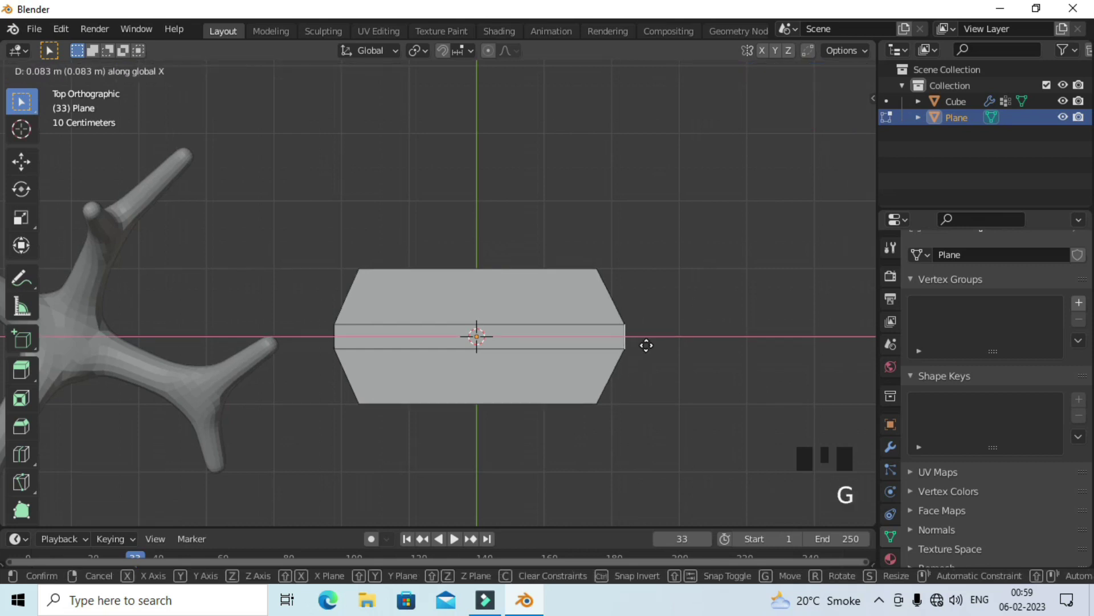
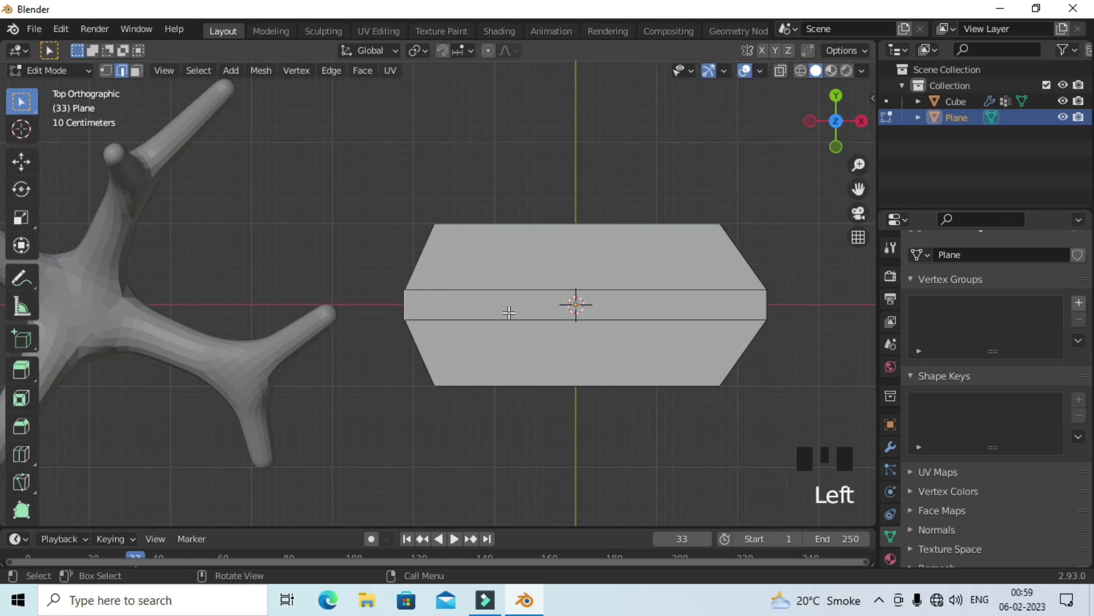
key(e)
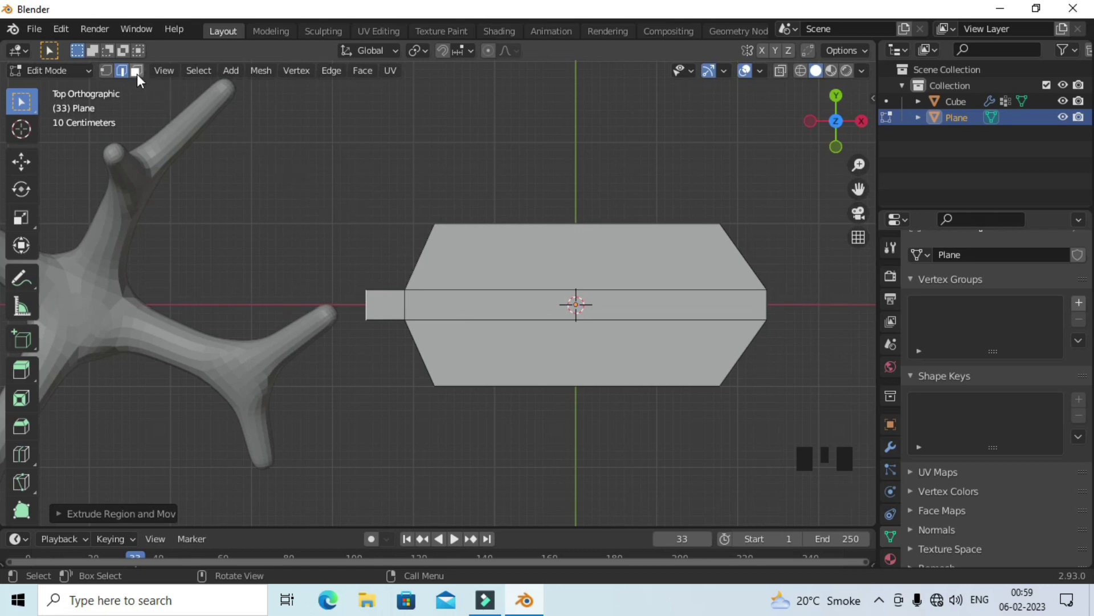
click(144, 82)
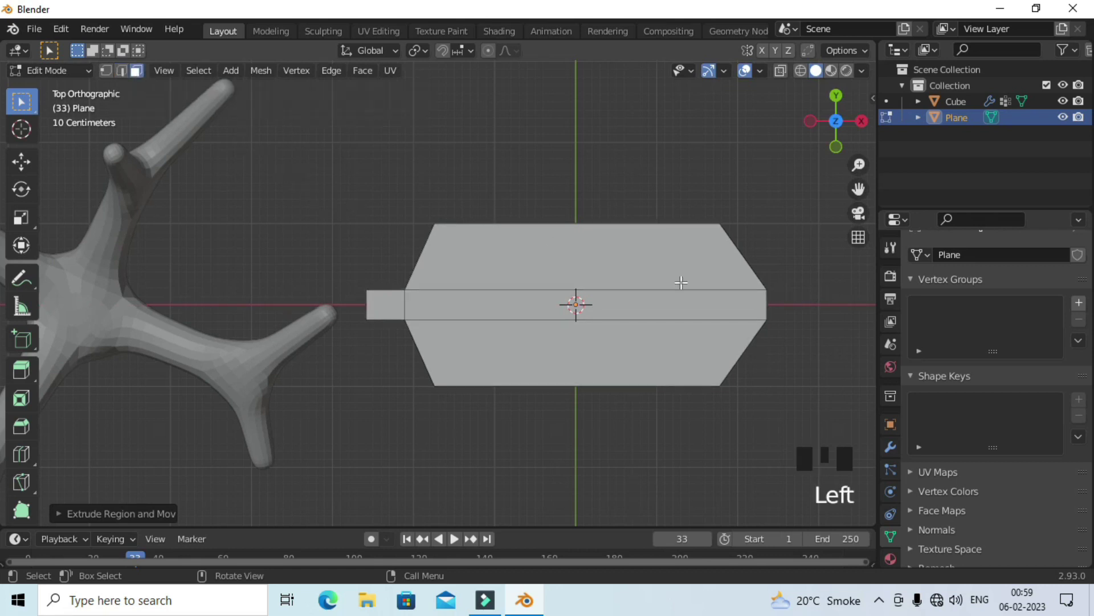
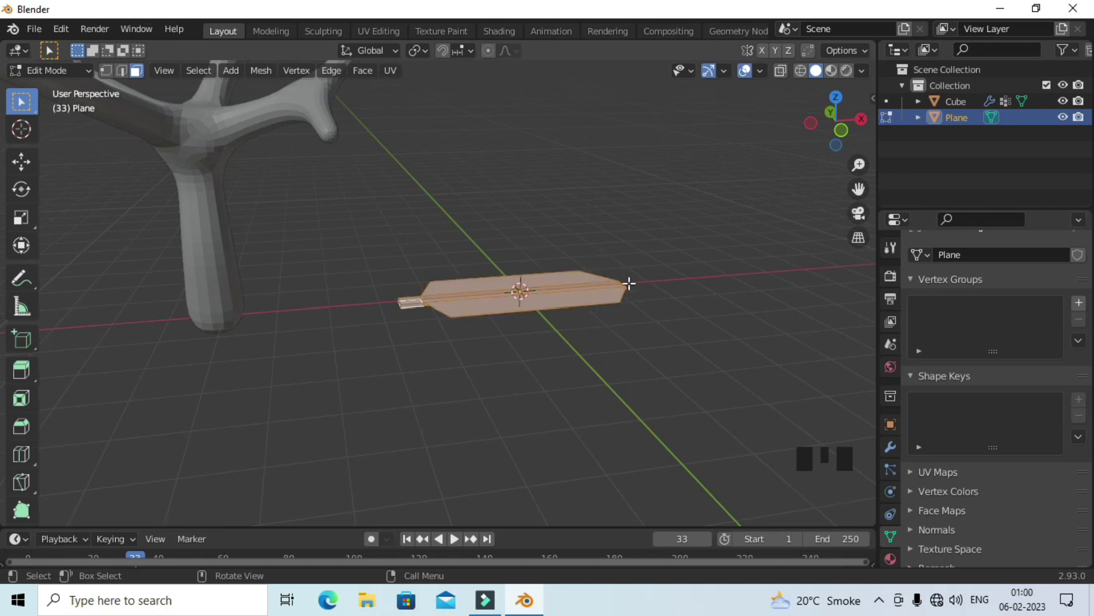
key(e)
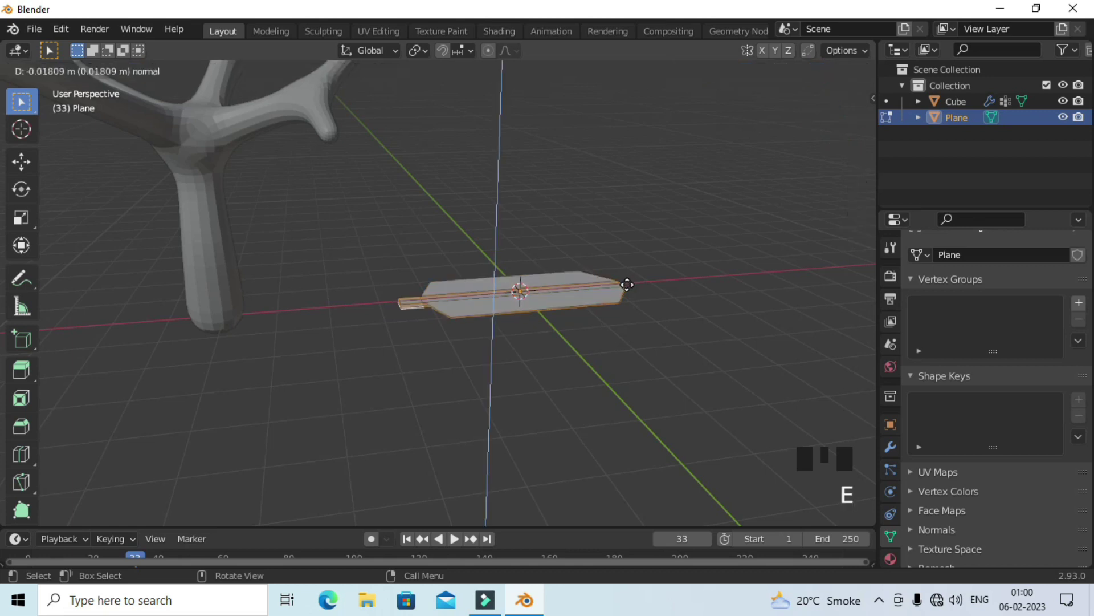
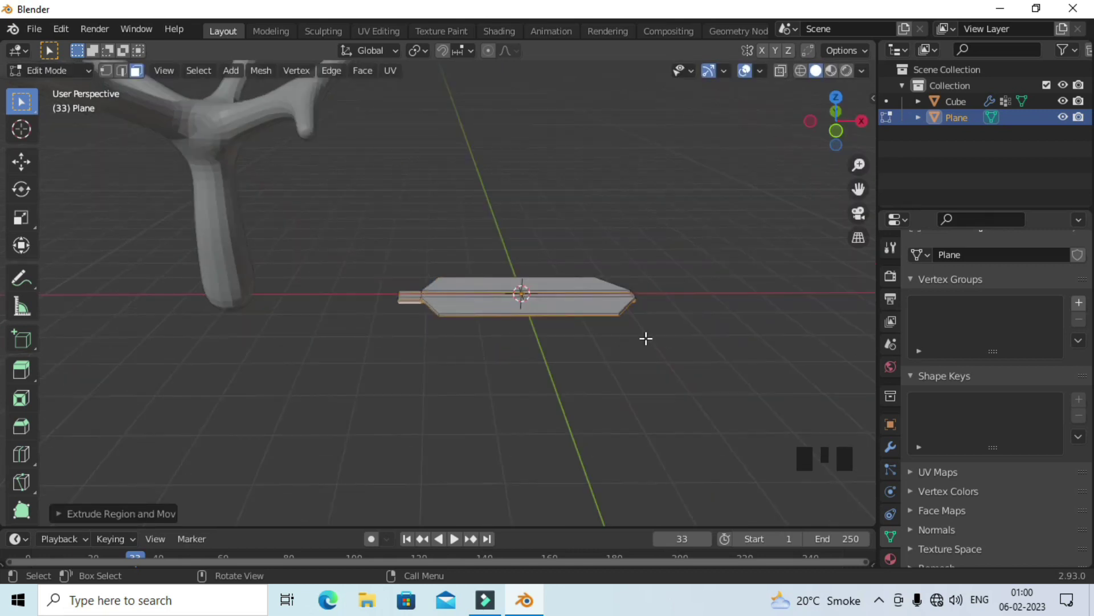
- Leave Edit Mode and add a Subdivision Surface modifier to the leaf plane
key(Tab)
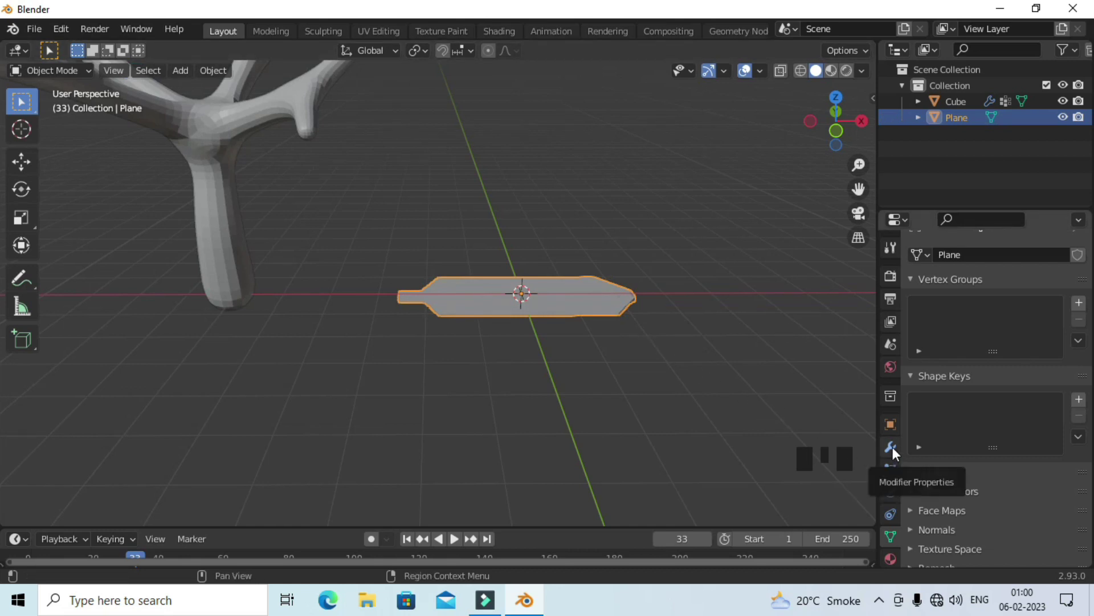
click(897, 452)
click(950, 275)
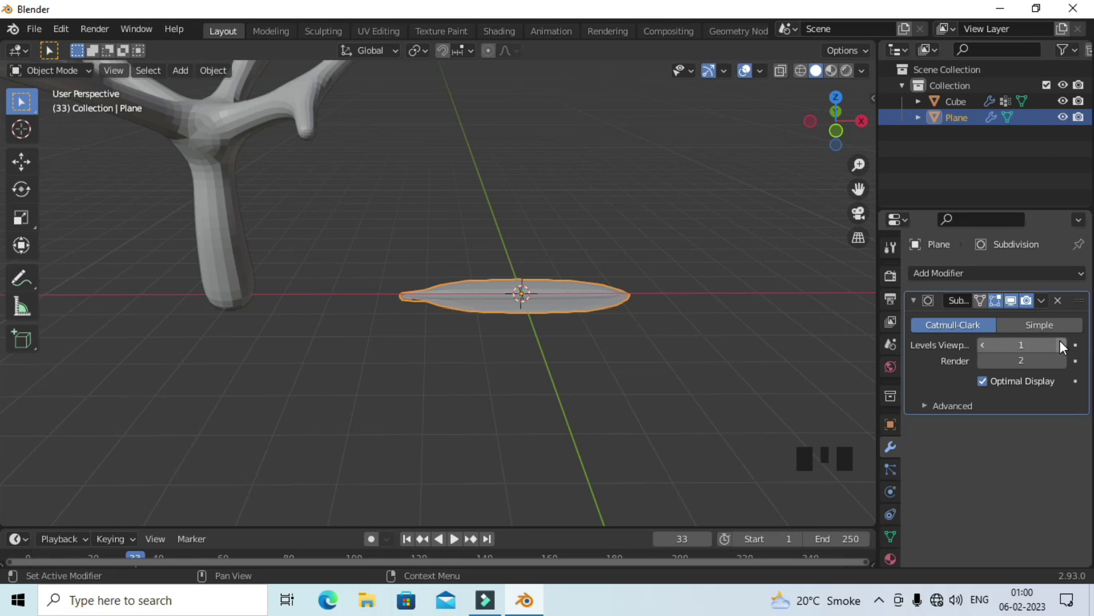
drag(1067, 345, 664, 316)
drag(664, 316, 603, 411)
scroll(up, 3)
- Frame the tree in the viewport and select the trunk object again
drag(632, 391, 636, 355)
scroll(down, 3)
drag(561, 343, 579, 382)
scroll(down, 3)
drag(561, 343, 429, 282)
scroll(up, 3)
drag(456, 293, 499, 282)
click(499, 282)
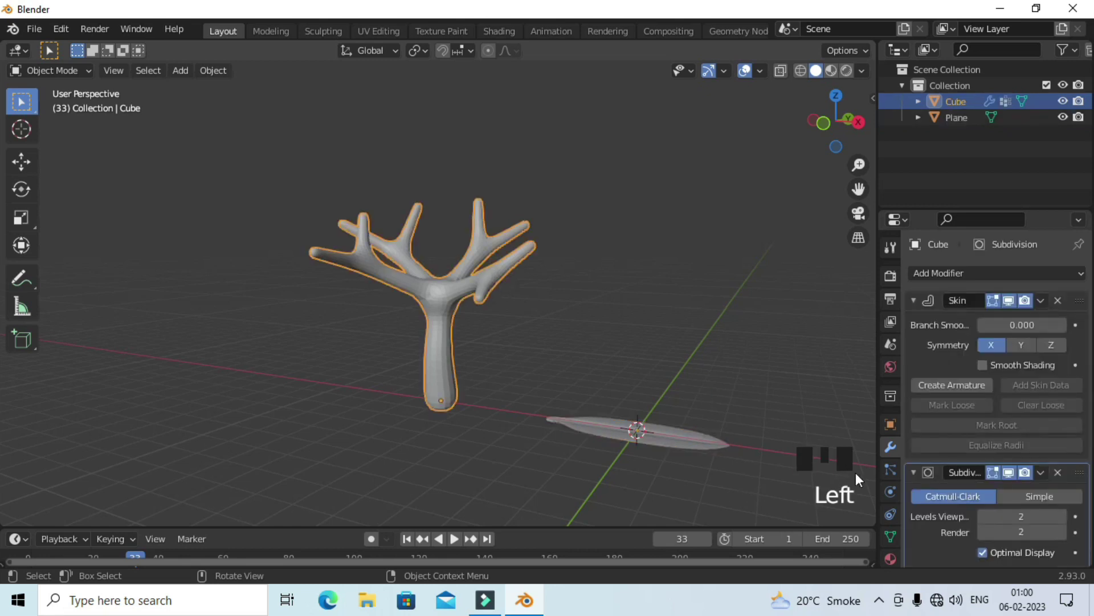
- Add a particle system to the trunk and set its type to Hair
click(889, 471)
drag(1088, 278, 1062, 365)
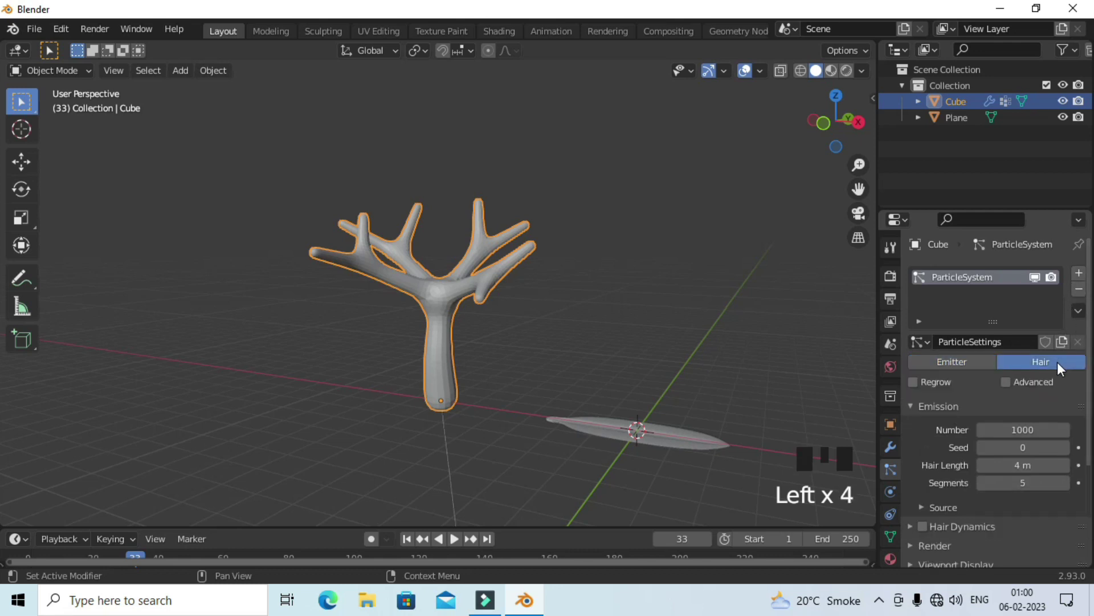
click(1012, 388)
scroll(down, 3)
scroll(down, 3)
drag(932, 414, 986, 428)
scroll(down, 3)
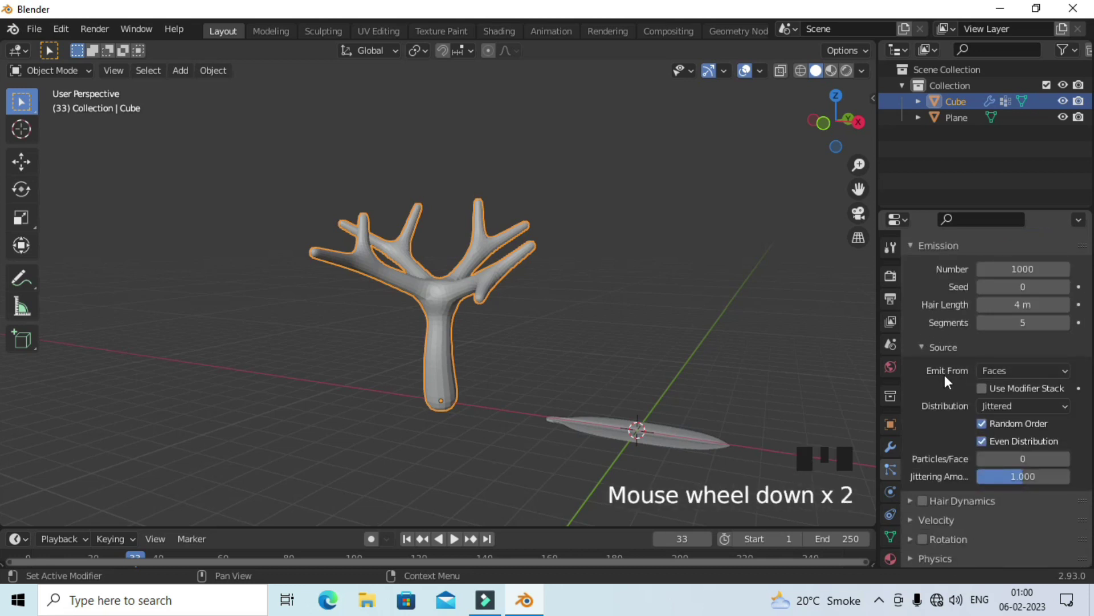
drag(1006, 374, 780, 374)
drag(780, 373, 991, 439)
scroll(down, 3)
- Render the hair particles as objects using the leaf Plane as the instance object
drag(980, 478, 1004, 470)
scroll(down, 3)
drag(1008, 407, 1065, 524)
click(1064, 524)
drag(655, 436, 1057, 487)
scroll(down, 3)
scroll(down, 3)
scroll(down, 3)
drag(962, 527, 653, 307)
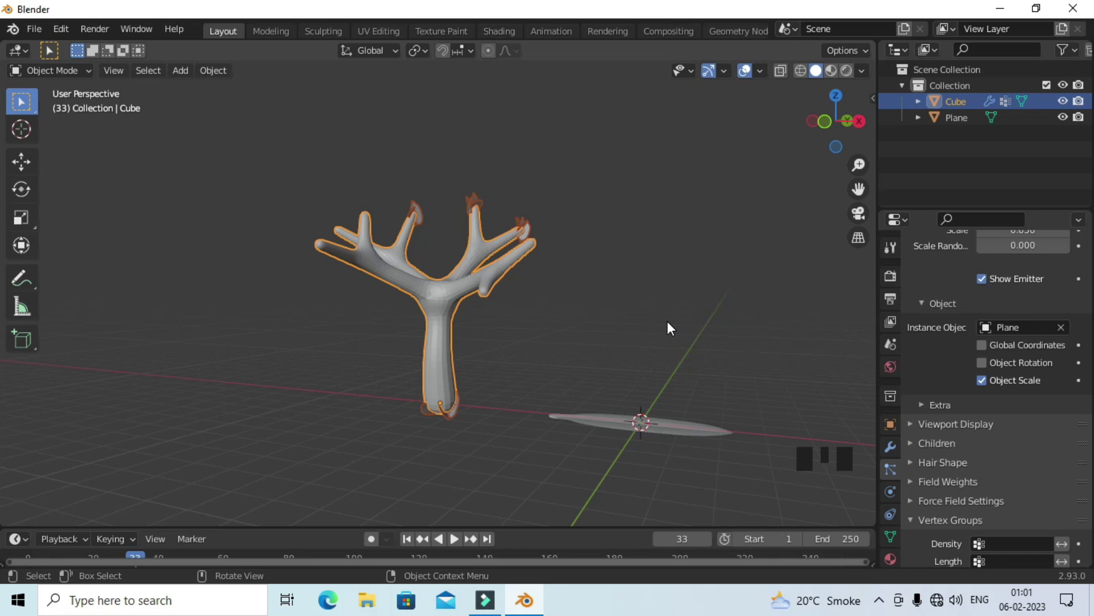
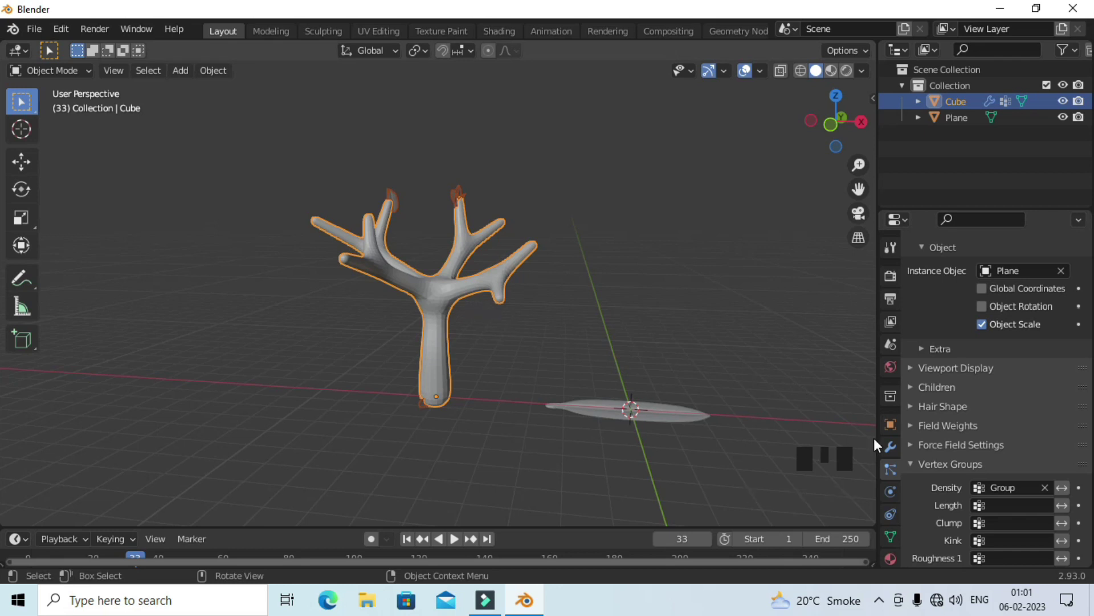
- Inspect the leaves around the tree and return to the trunk's particle settings
click(892, 451)
scroll(down, 3)
scroll(down, 3)
scroll(up, 3)
scroll(down, 3)
drag(1077, 517, 1072, 297)
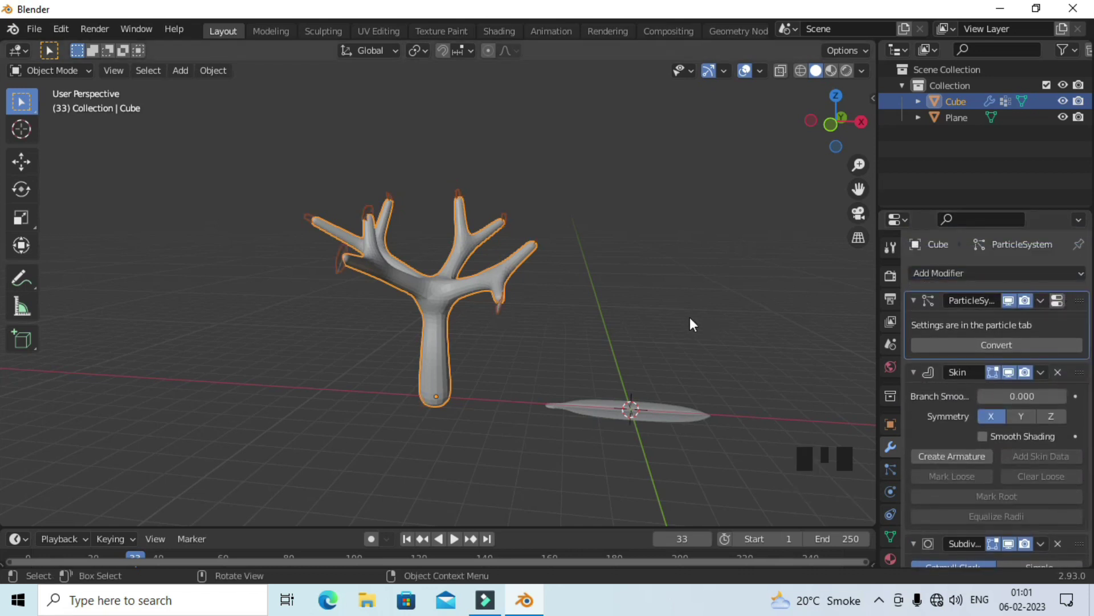
drag(708, 319, 592, 297)
scroll(up, 3)
drag(616, 323, 574, 340)
scroll(down, 3)
drag(610, 343, 901, 476)
click(901, 476)
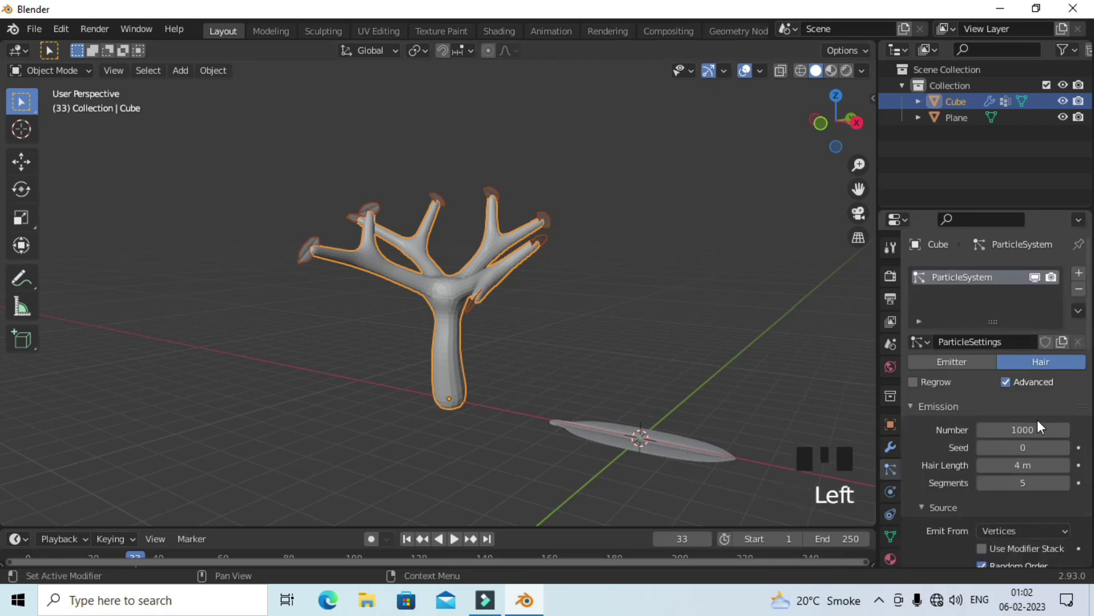
- Emit the leaves from mesh vertices and set their orientation axis to Global Z
scroll(down, 3)
scroll(down, 3)
click(928, 440)
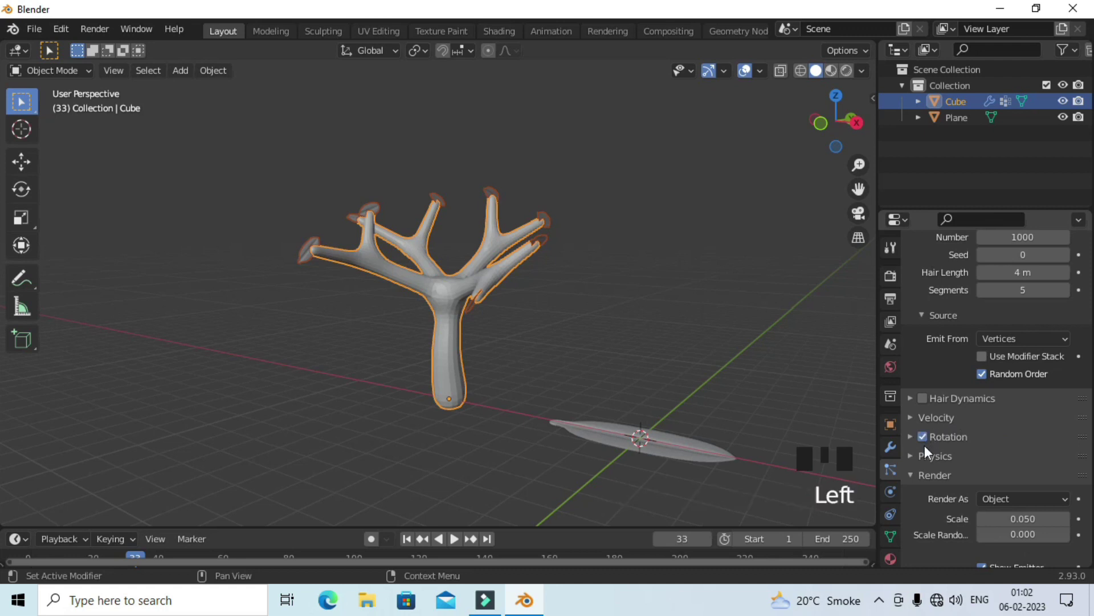
drag(918, 442, 1021, 461)
scroll(down, 3)
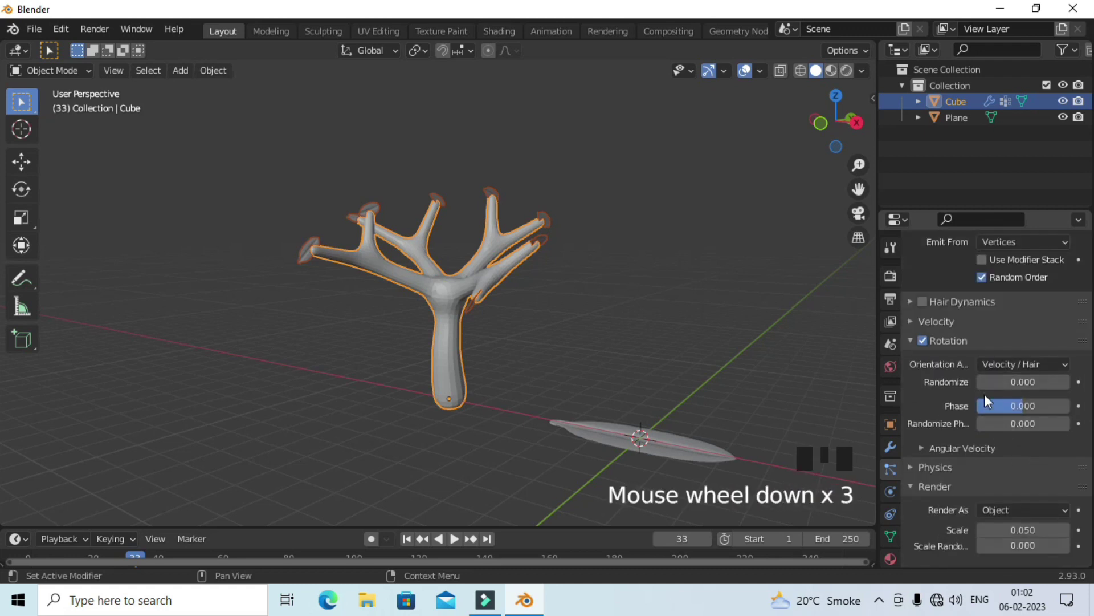
drag(1007, 367, 998, 497)
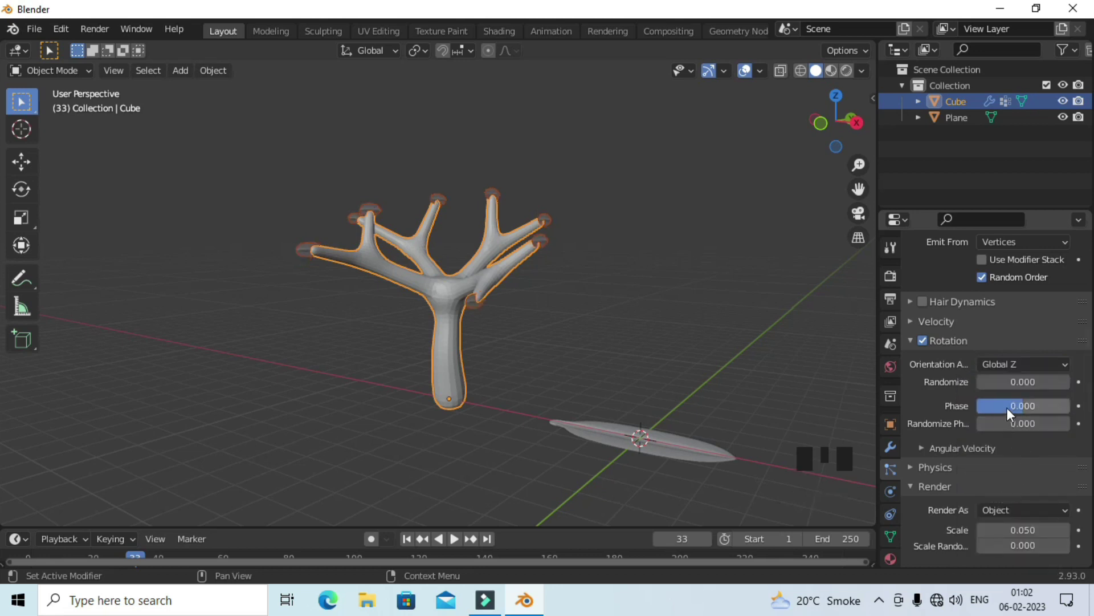
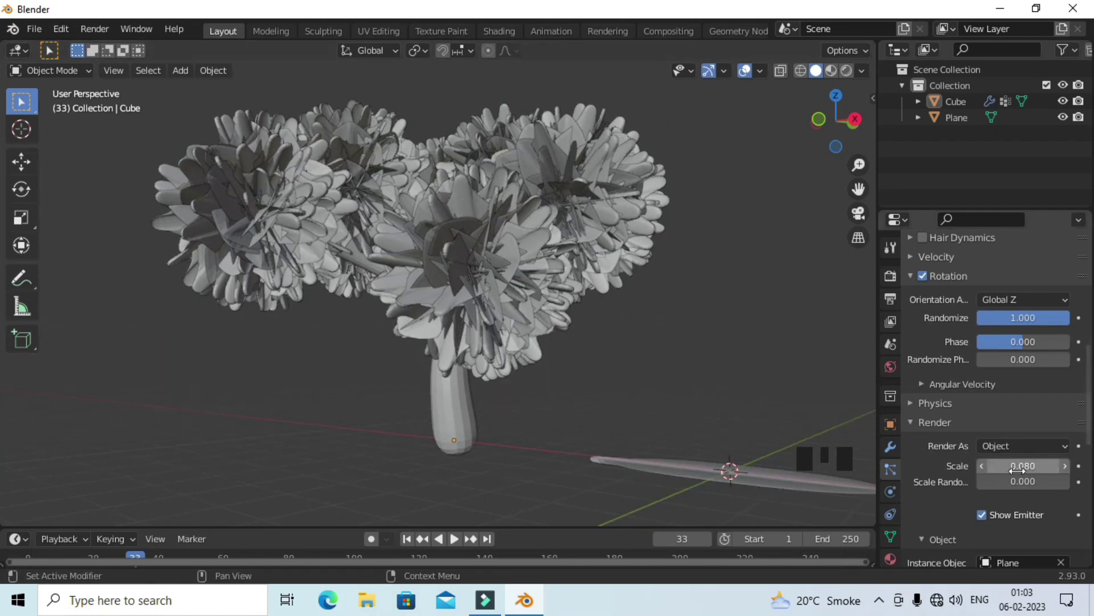
- Set leaf Rotation Randomize to 1.0 and raise particle Scale so branch tips form dense clumps
drag(989, 476, 599, 324)
drag(598, 324, 599, 377)
scroll(down, 3)
drag(606, 369, 753, 341)
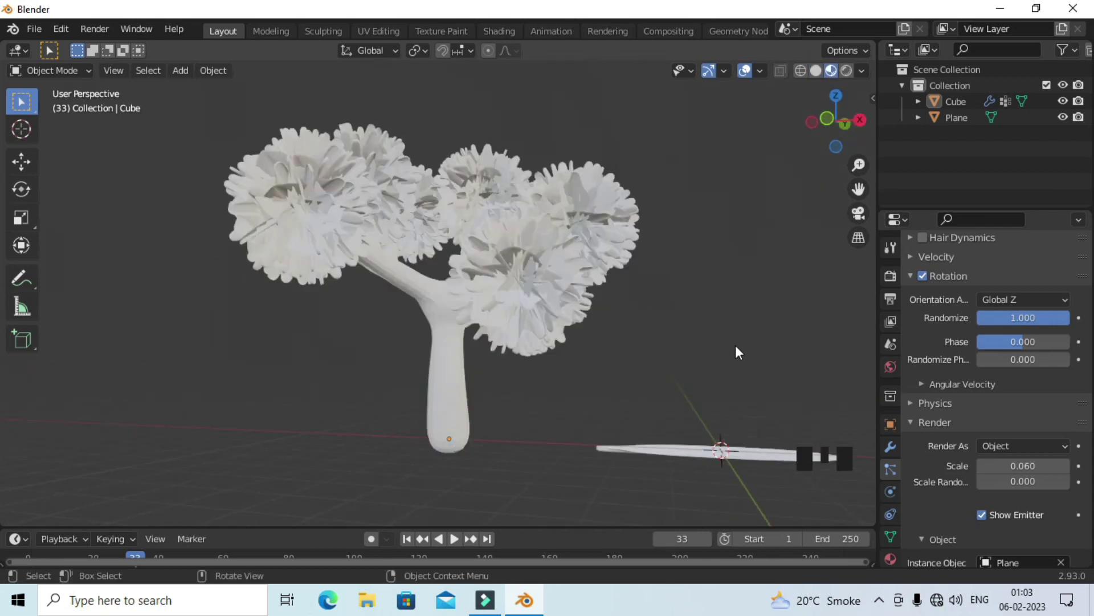
- Give the leaf Plane a new material with a bright green Base Color
click(700, 459)
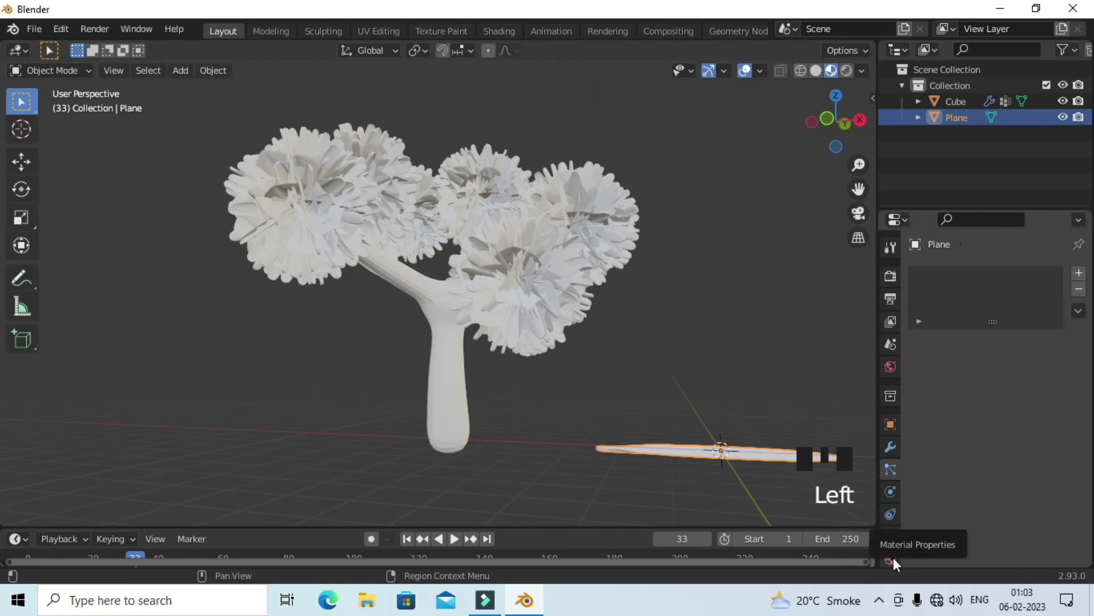
click(901, 565)
drag(1013, 353, 1035, 515)
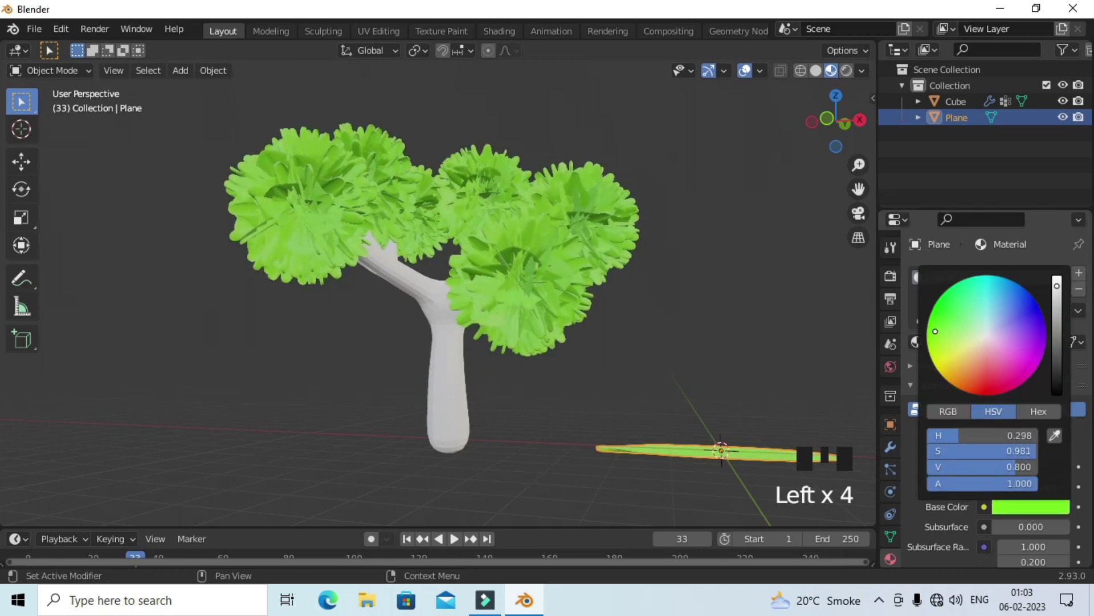
- Reselect the trunk Cube ready for its own material
scroll(down, 3)
scroll(down, 3)
drag(1011, 434, 464, 378)
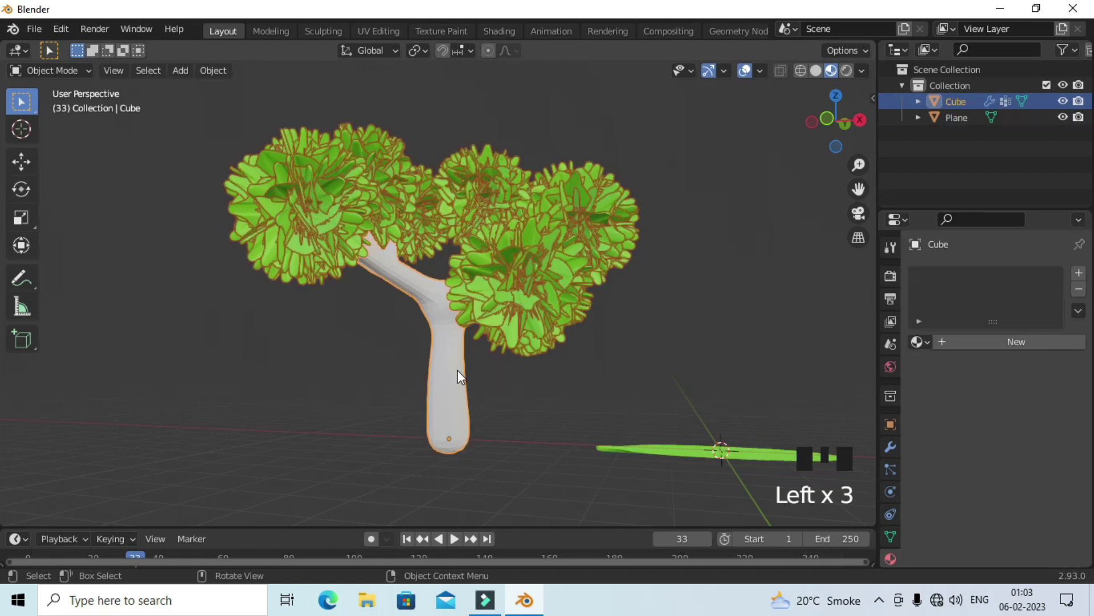
- Set the trunk Cube material's Base Color to a dark brown
drag(1026, 352, 991, 378)
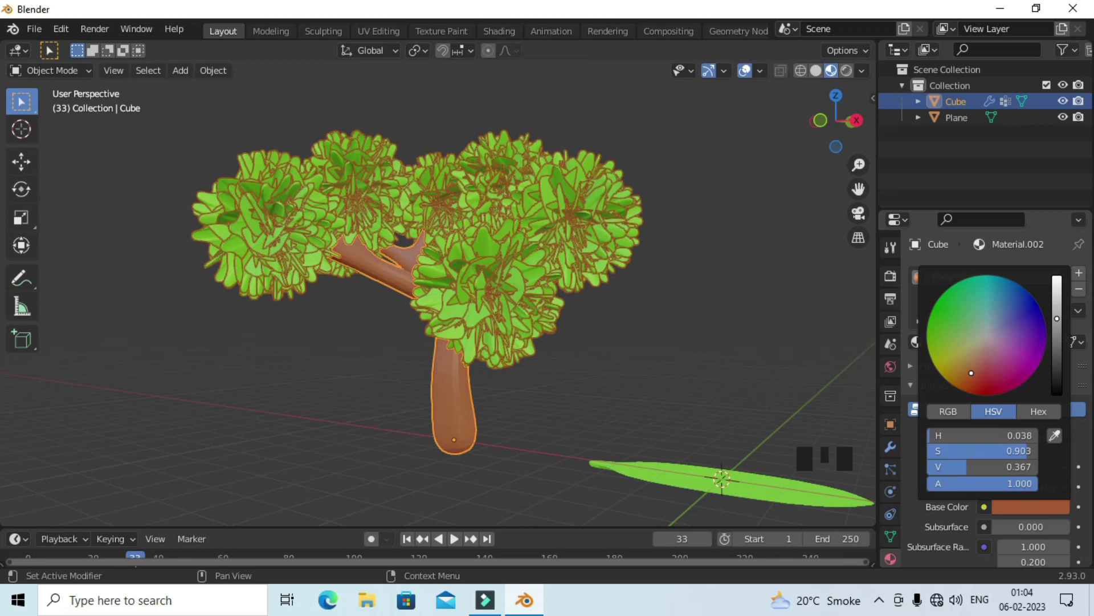
drag(672, 326, 608, 343)
drag(640, 345, 707, 383)
scroll(up, 3)
- Switch viewport shading to Rendered to preview the tree with lighting
drag(676, 390, 664, 413)
drag(678, 403, 718, 205)
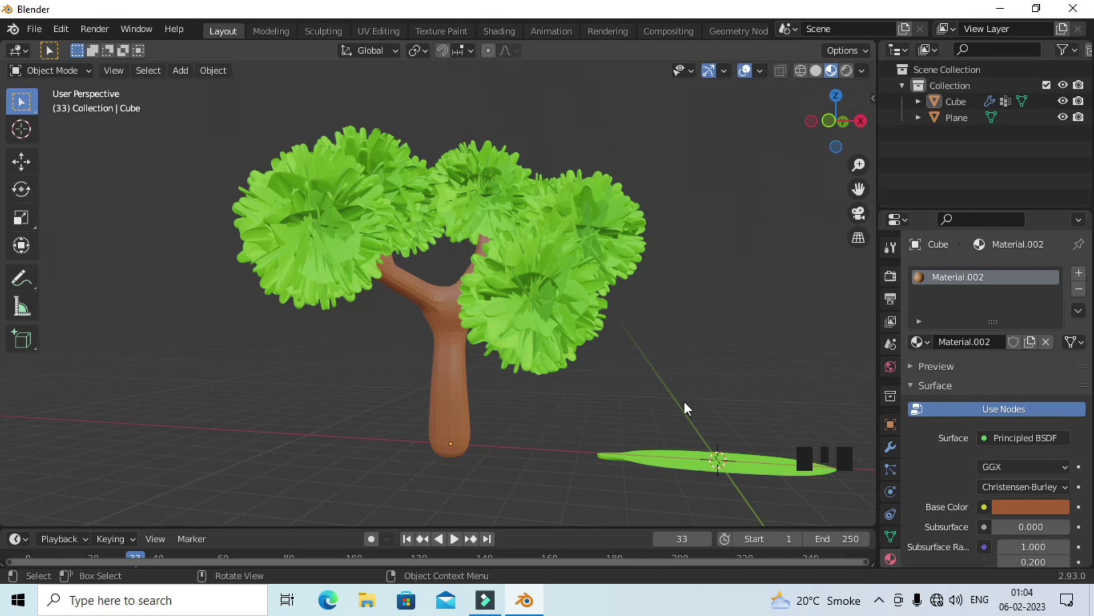
drag(704, 275, 853, 76)
click(853, 76)
scroll(down, 3)
drag(669, 258, 643, 267)
scroll(down, 3)
- Add a Sun lamp and rotate it to angle its light onto the tree
middle_click(658, 232)
drag(190, 76, 338, 314)
key(g)
key(r)
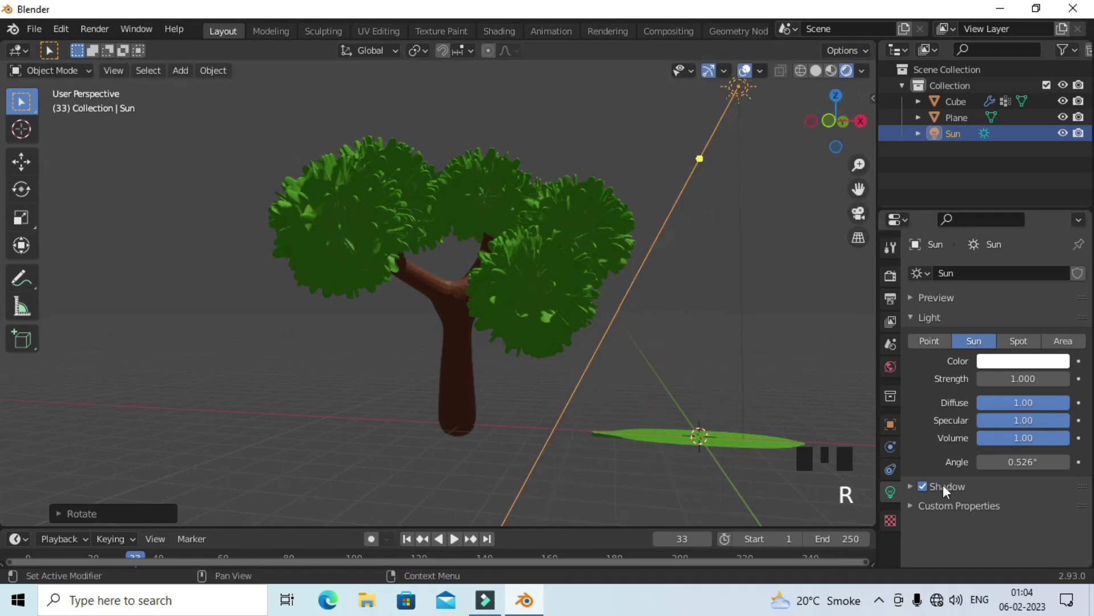
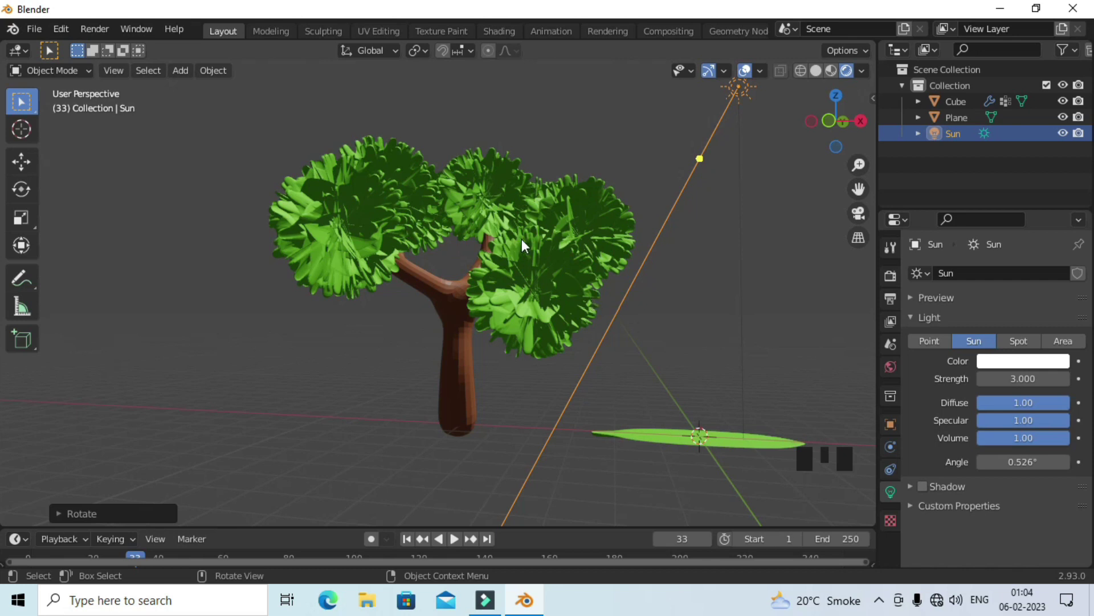
- Duplicate the Sun with Shift+D and re-angle the copy to light the other side
key(shift+d)
key(r)
drag(553, 185, 474, 402)
drag(474, 403, 486, 392)
drag(484, 411, 665, 375)
drag(666, 376, 638, 389)
drag(649, 385, 689, 370)
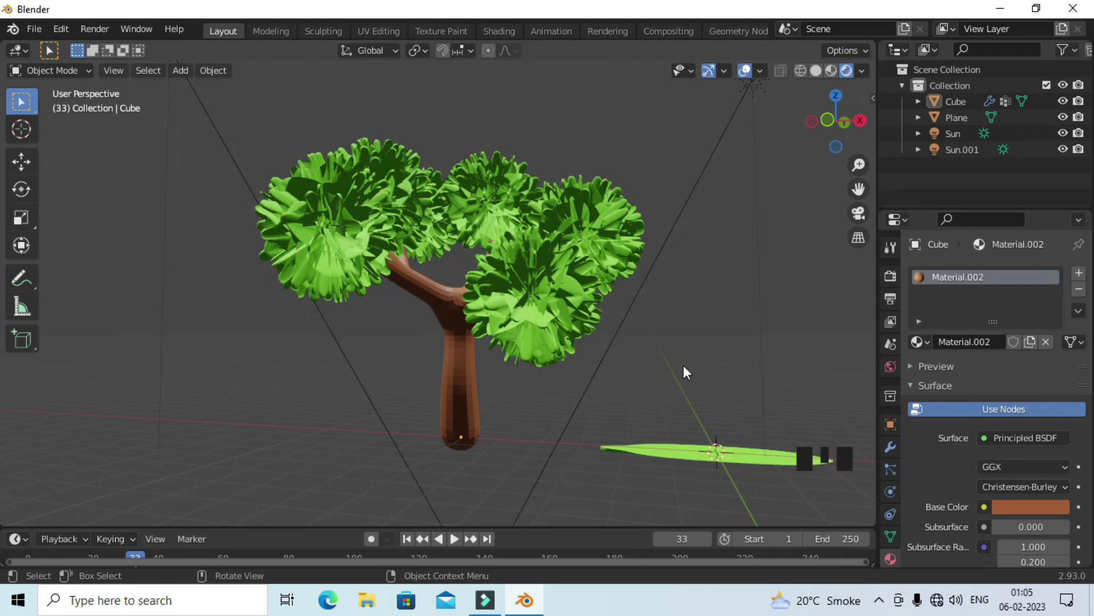